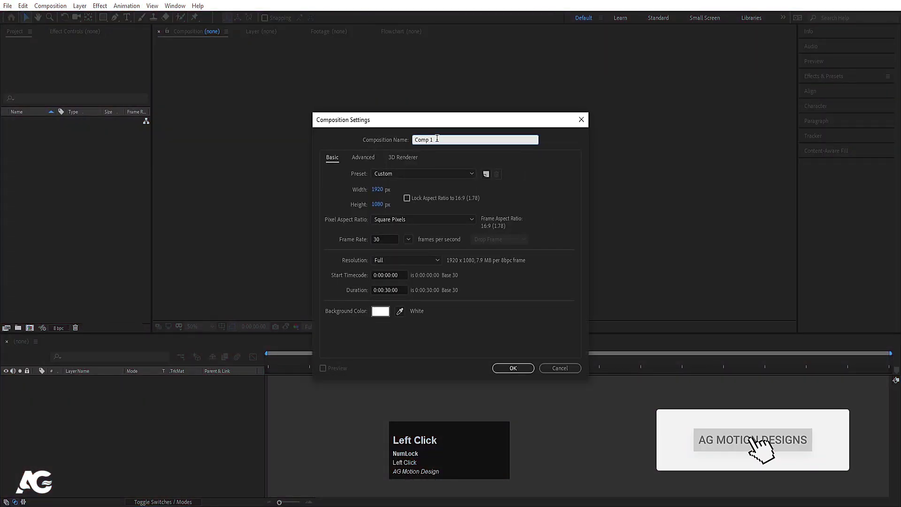
Step: Name the composition Main Animation and confirm the 1920×1080, 30 fps white-background settings
key("ctrl+a")
type("in")
key("space")
type("imation")
left_click(388, 192)
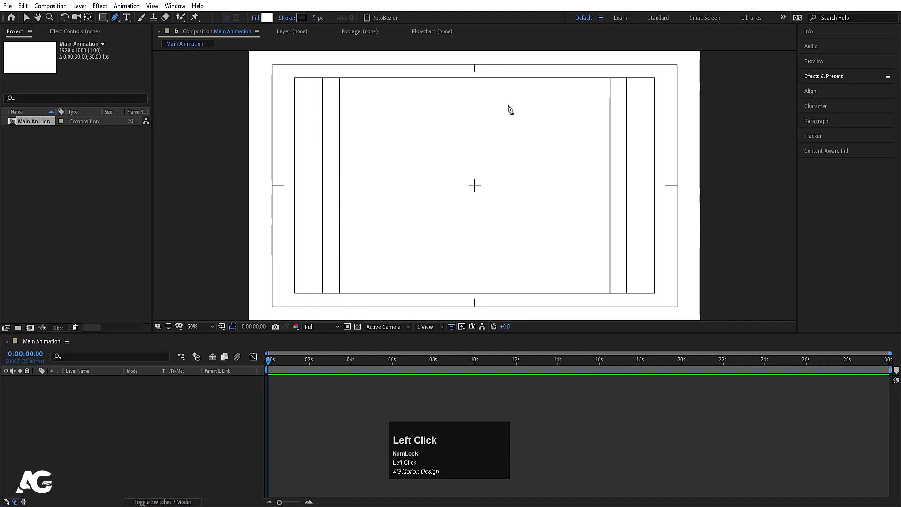
Step: Draw a stepped open line path with the Pen tool, black stroke and no fill
left_click(480, 77)
left_click(344, 78)
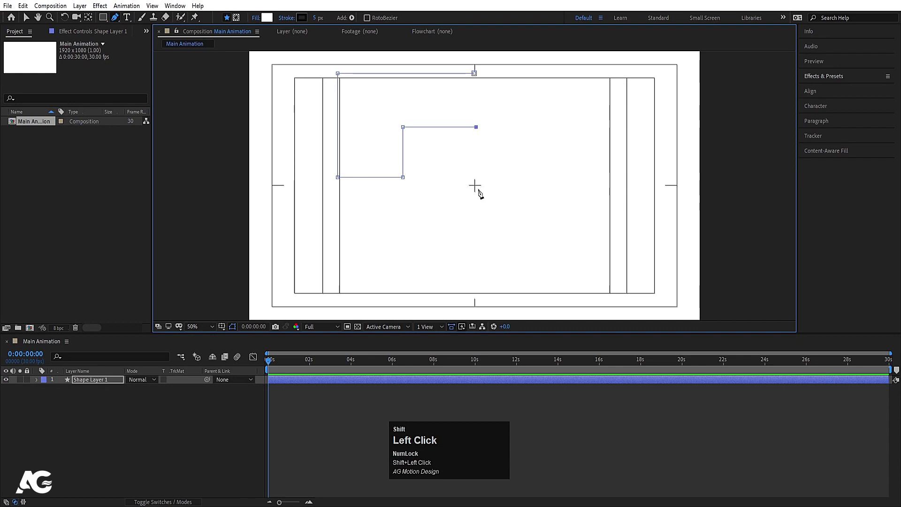
key("shift+Num_Lock")
left_click(484, 250)
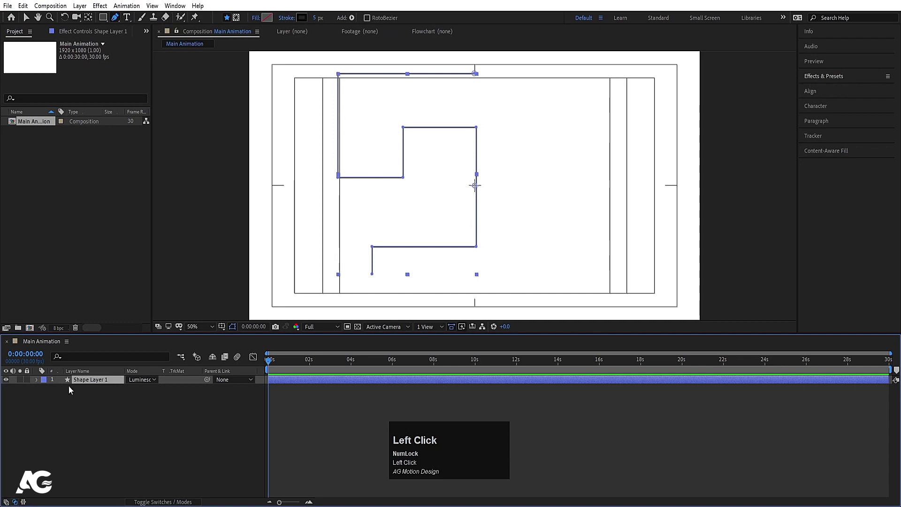
left_click(145, 384)
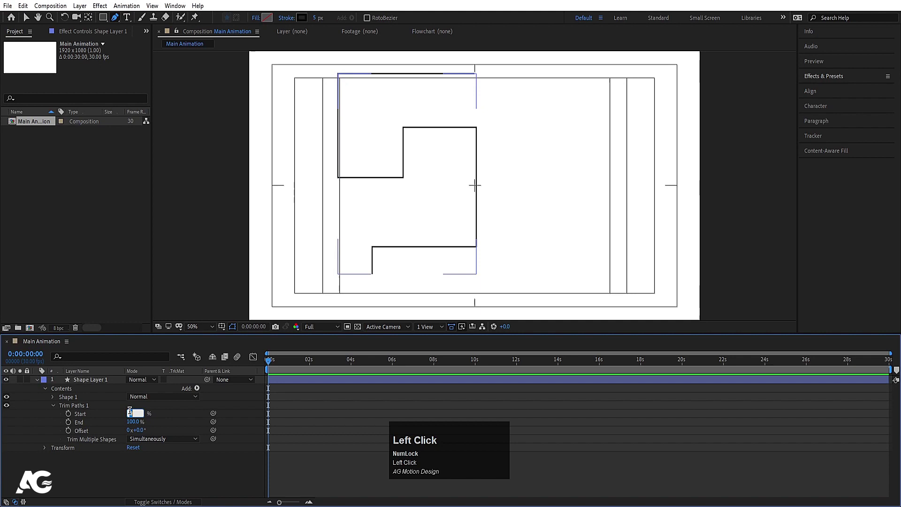
Step: Keyframe Trim Paths Start and End from 100% to 0% and Easy Ease the keyframes
key("Return")
left_click(161, 415)
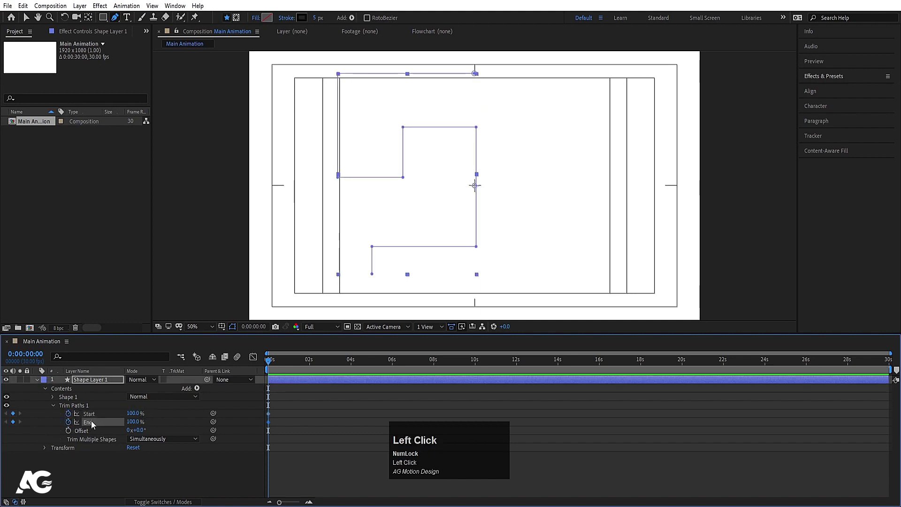
key("=")
left_click(311, 365)
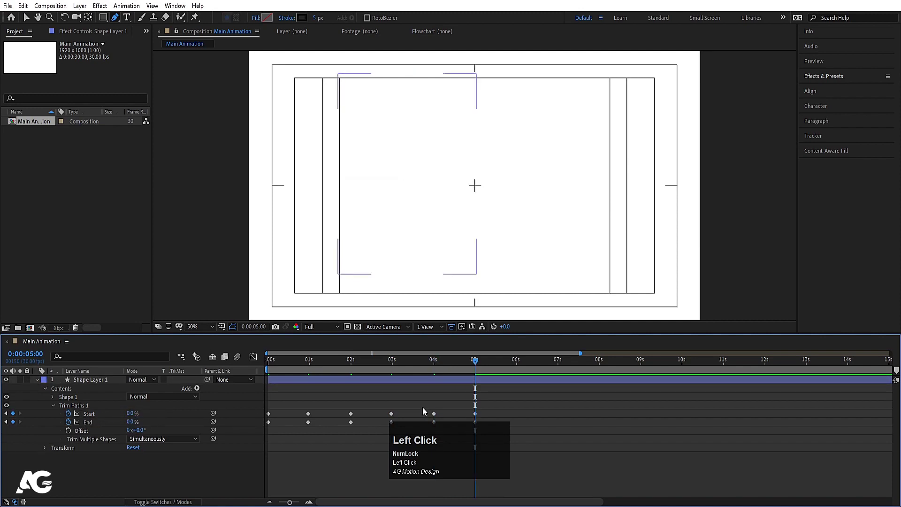
left_click(439, 450)
left_click_drag(592, 425, 176, 439)
key("F9")
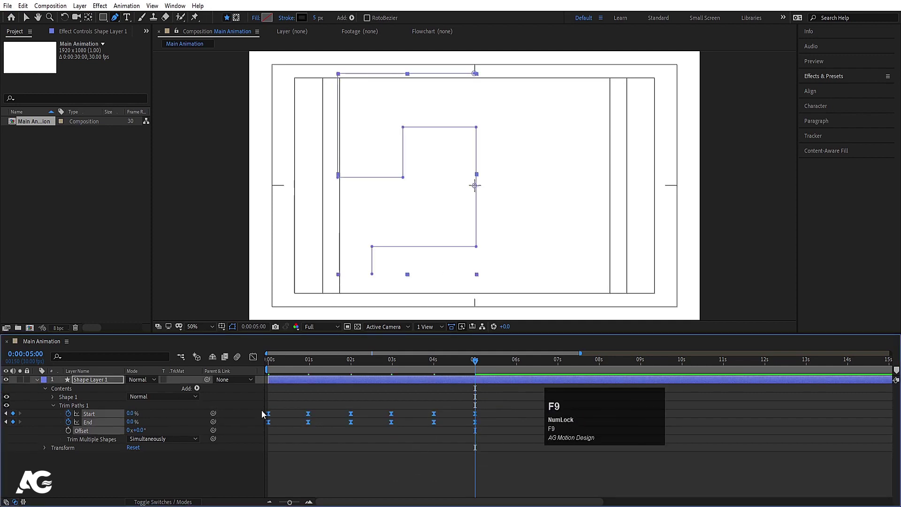
Step: Delay the Start keyframes behind End so the line draws on then erases, and preview the timing
left_click_drag(290, 393, 276, 373)
key("space")
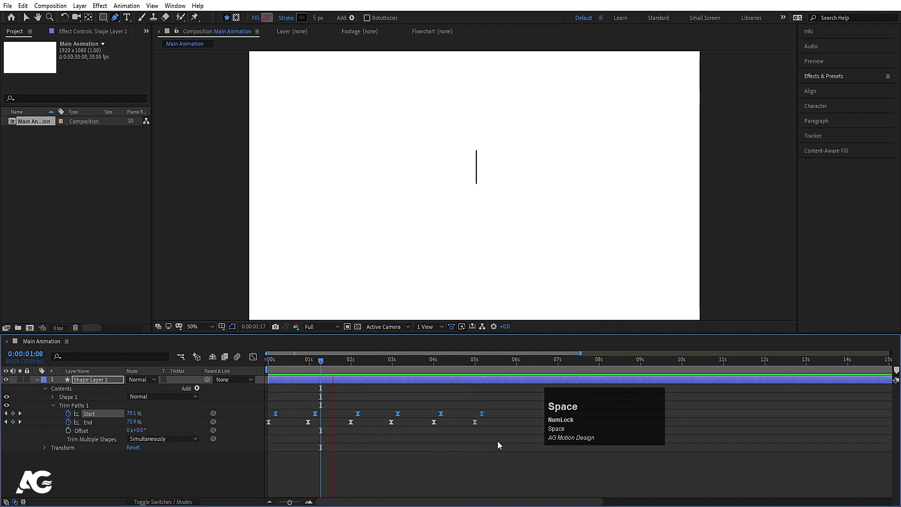
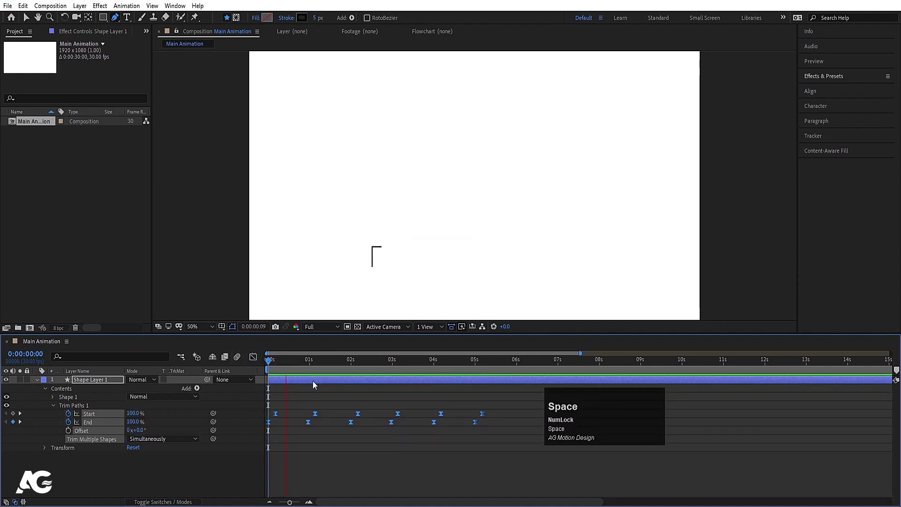
key("space")
left_click_drag(454, 424, 487, 418)
left_click_drag(487, 417, 311, 369)
key("space")
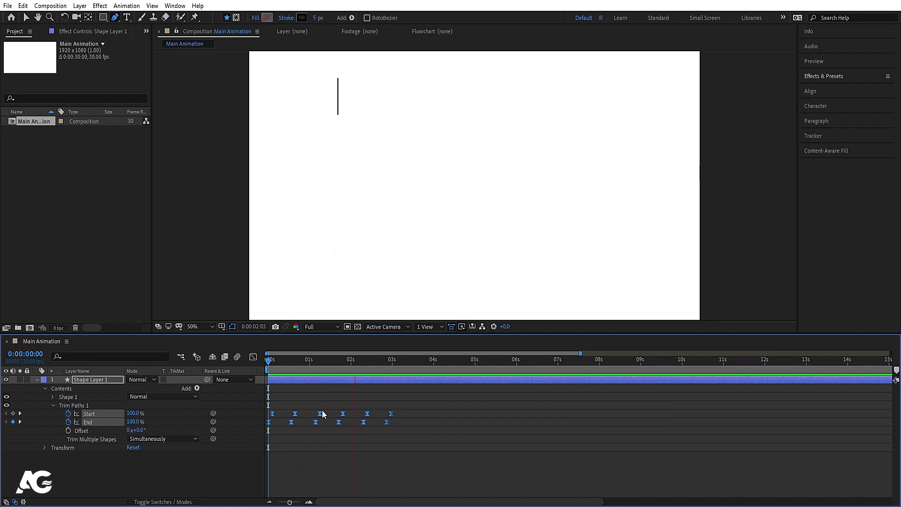
key("space")
left_click(401, 407)
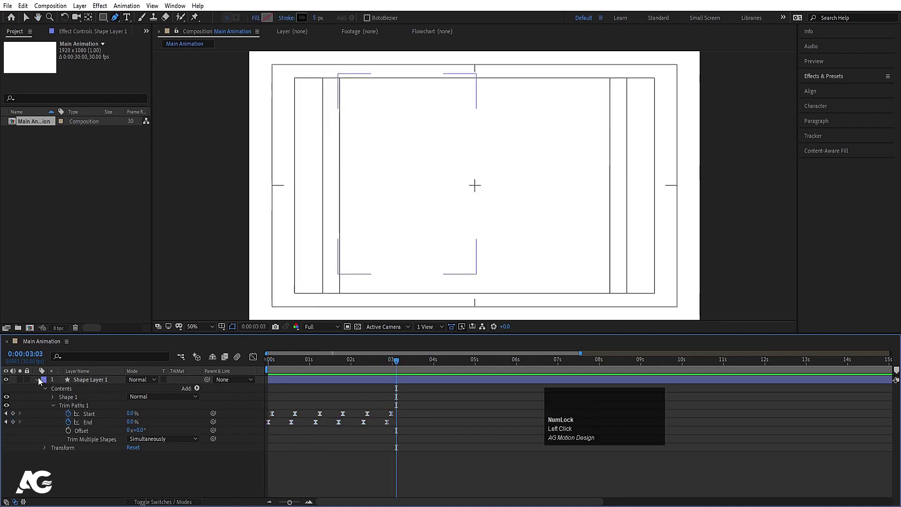
Step: Duplicate the line layer into four copies rotated 0°, 90°, 180°, 270° and add Null 1 above them
left_click(41, 382)
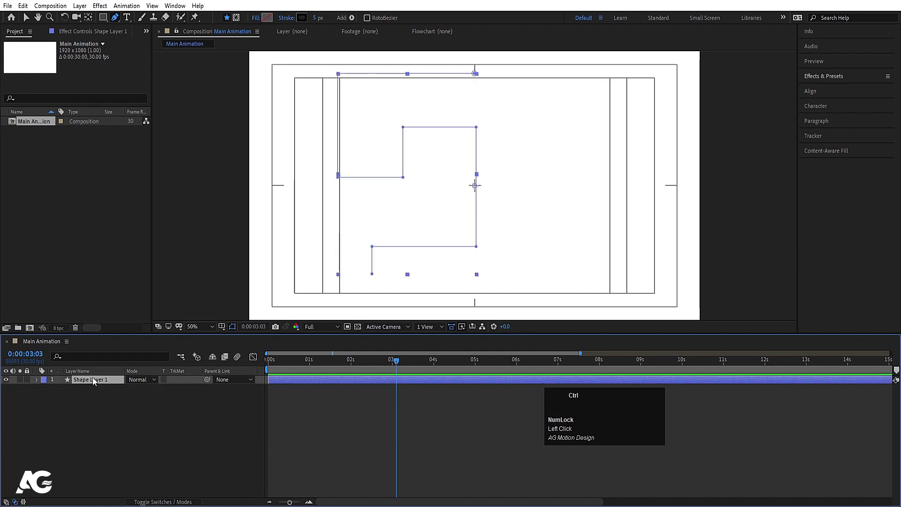
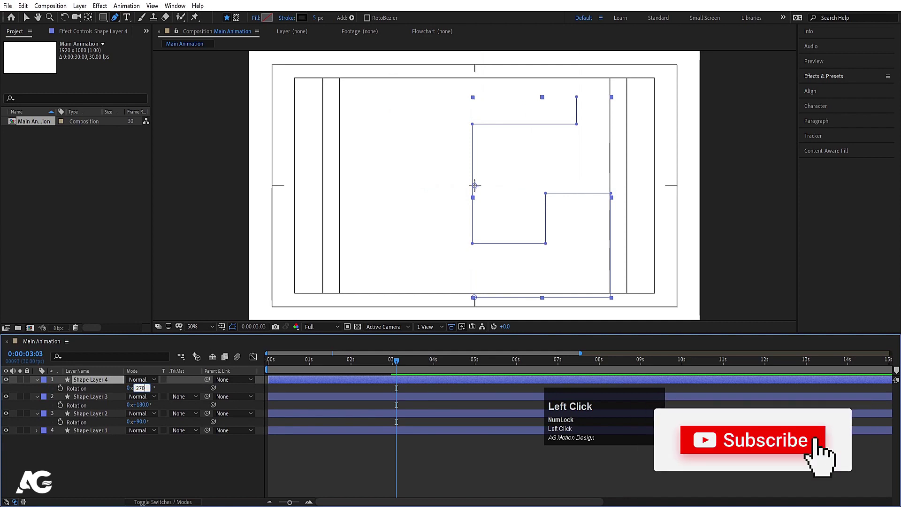
key("Return")
left_click(135, 458)
right_click(135, 459)
left_click(164, 347)
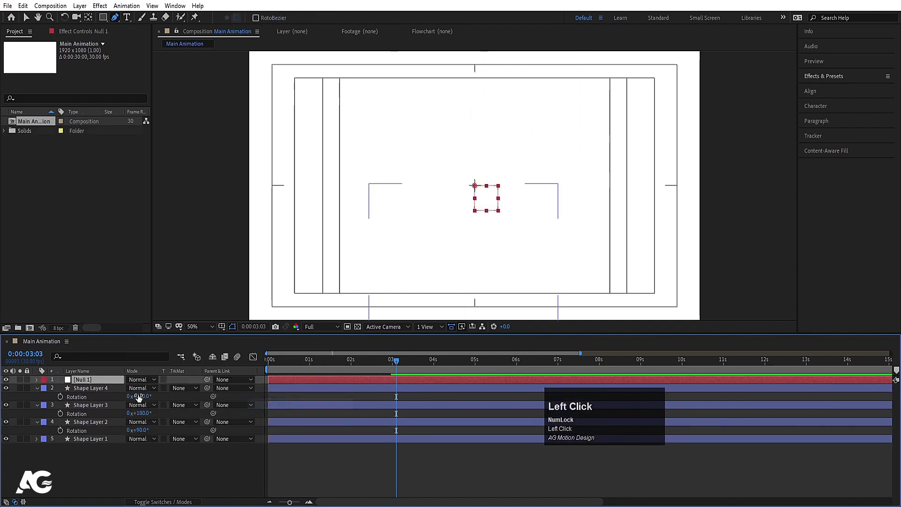
Step: Parent the four shape layers to Null 1 at 86% scale and stagger their in-points
left_click(88, 444)
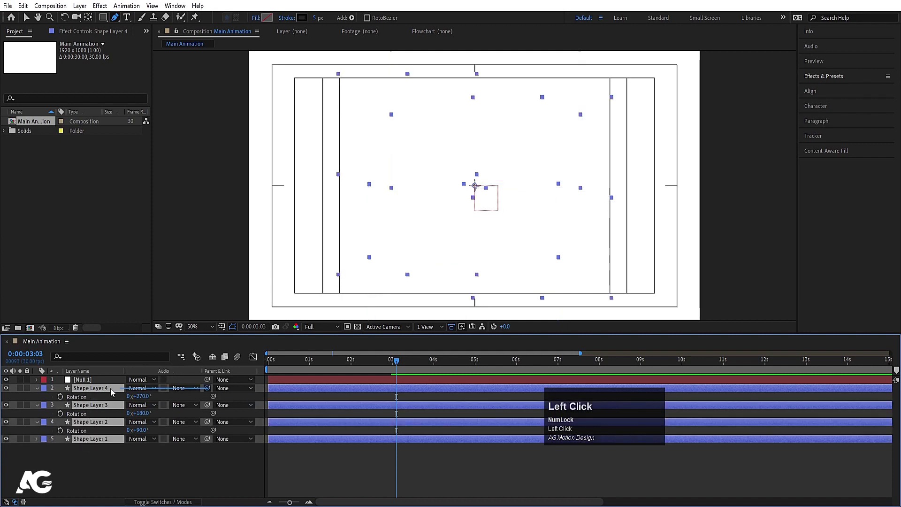
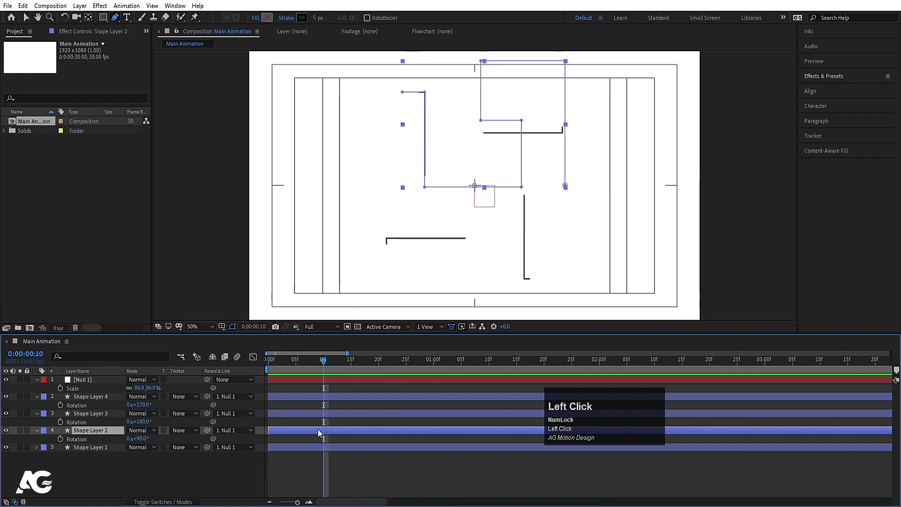
key("[")
left_click(381, 367)
key("[")
left_click(435, 366)
key("[")
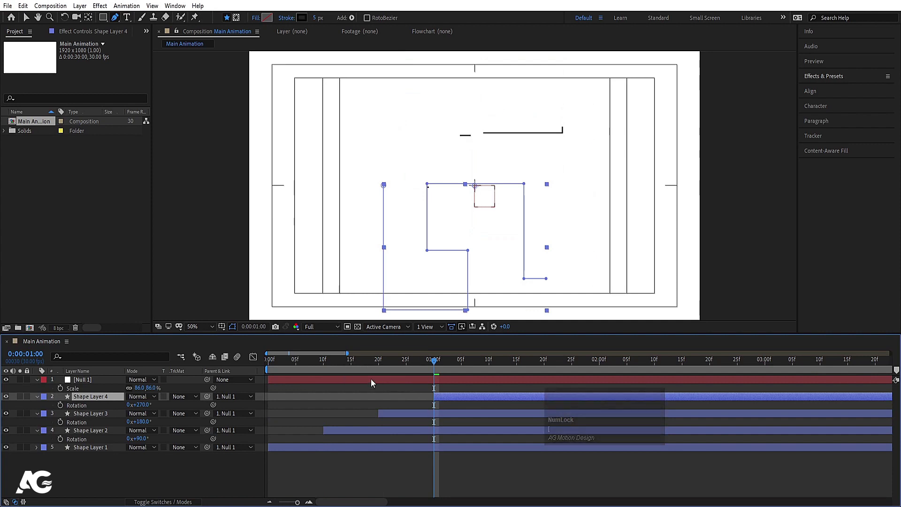
left_click(333, 364)
Step: Return to the timeline start, preview the staggered lines, and select all the shape layers
key("space")
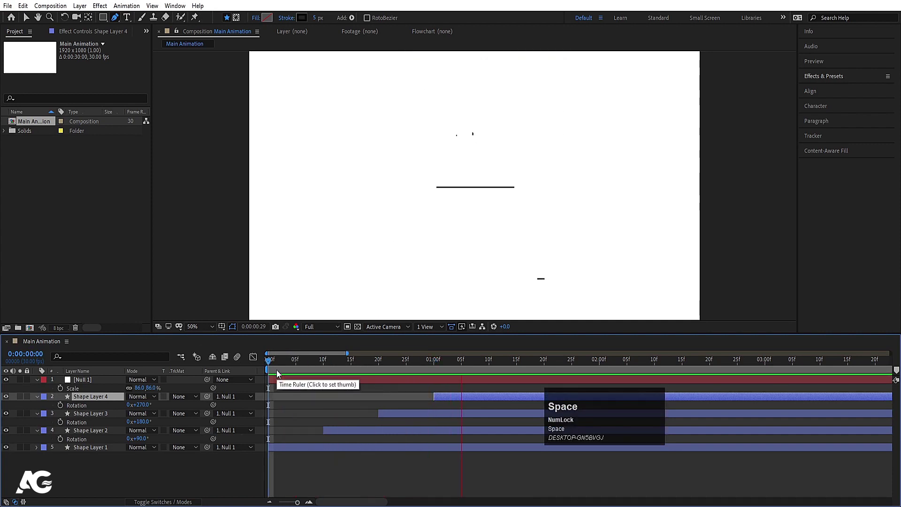
type("---")
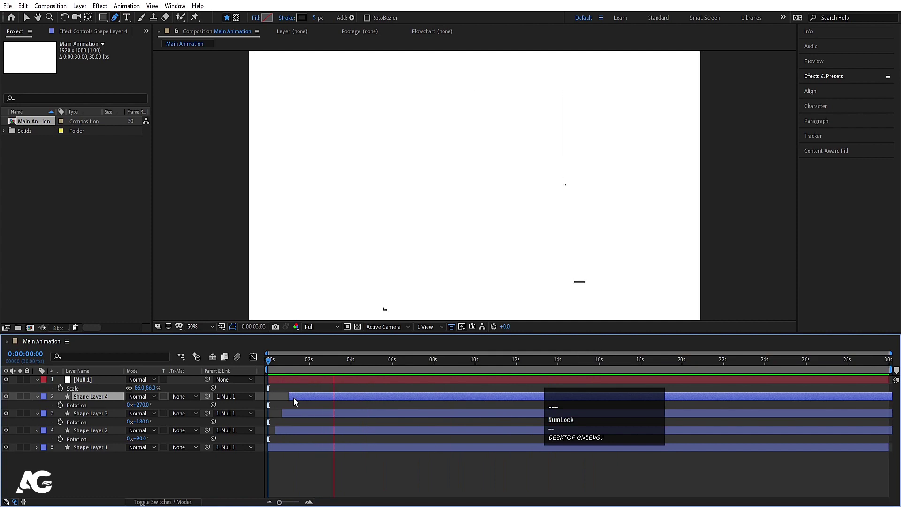
key("space")
left_click(131, 478)
key("ctrl+a")
left_click(131, 478)
Step: Precompose all the line layers into a composition named Lines
key("u")
type("uu")
key("ctrl+a")
key("ctrl+shift+c")
type("ines")
key("Return")
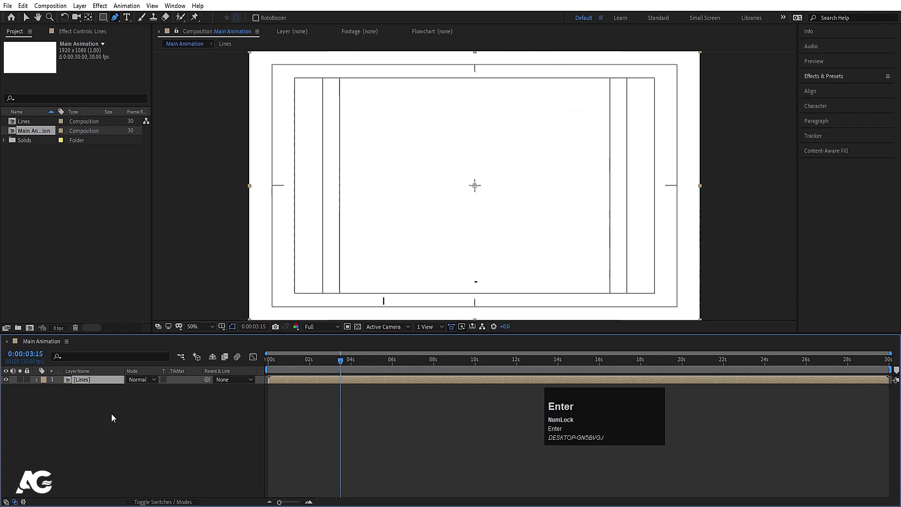
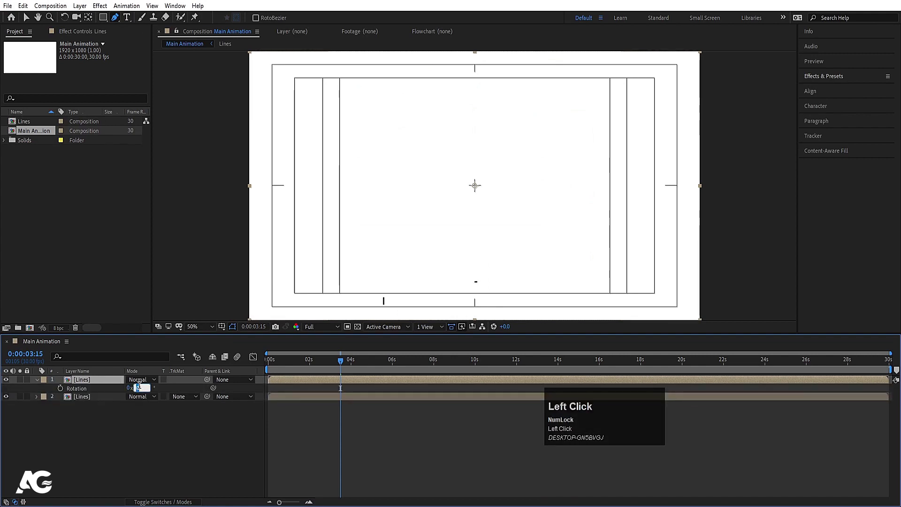
Step: Rotate the duplicated Lines copy 90° and start it a few frames later
key("Return")
left_click(289, 369)
key("space")
key("[")
key("space")
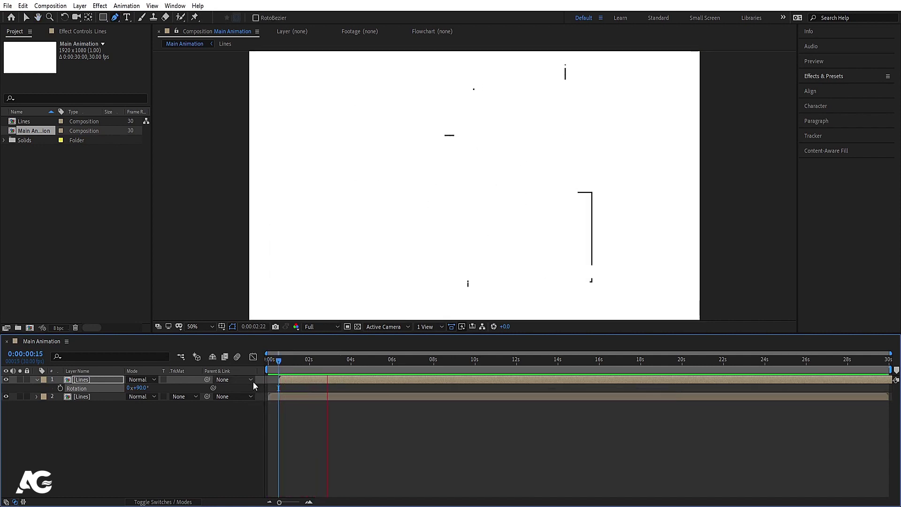
key("space")
left_click(143, 441)
key("u")
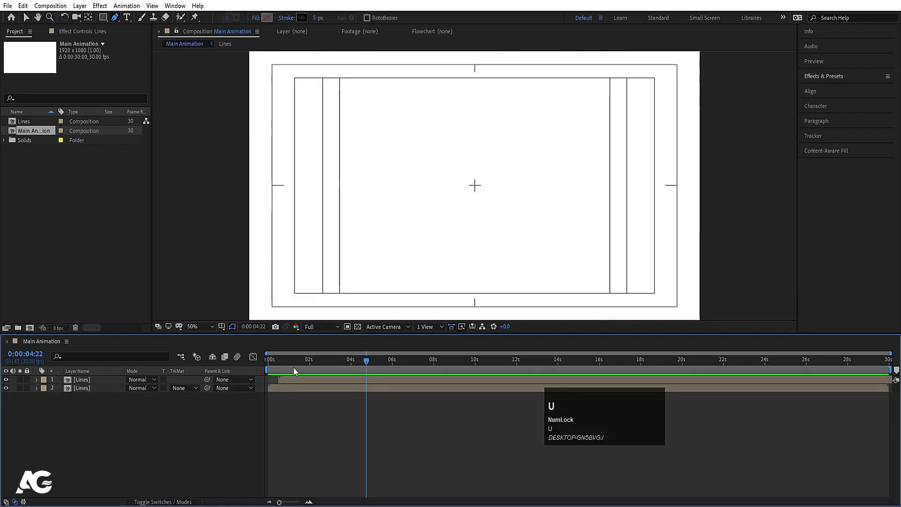
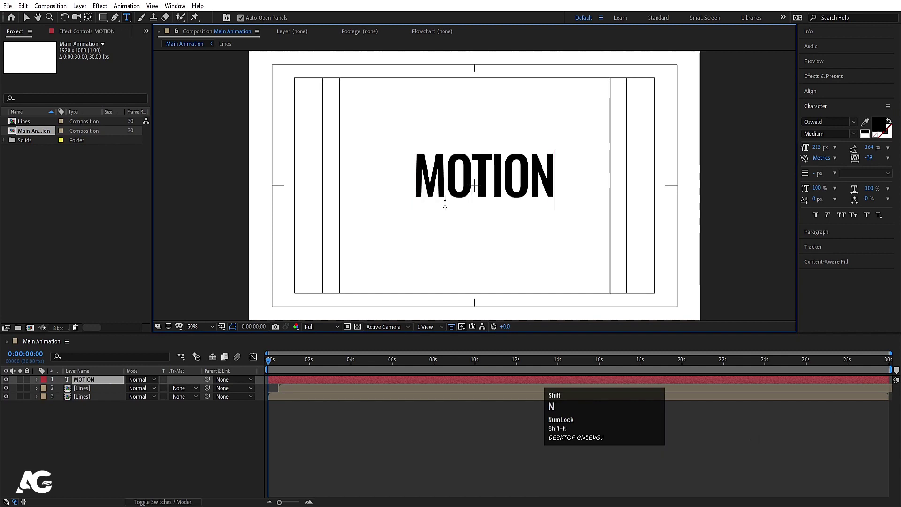
Step: Create the black MOTION title in Oswald Medium with -40 tracking and scale it to 109%
left_click(105, 438)
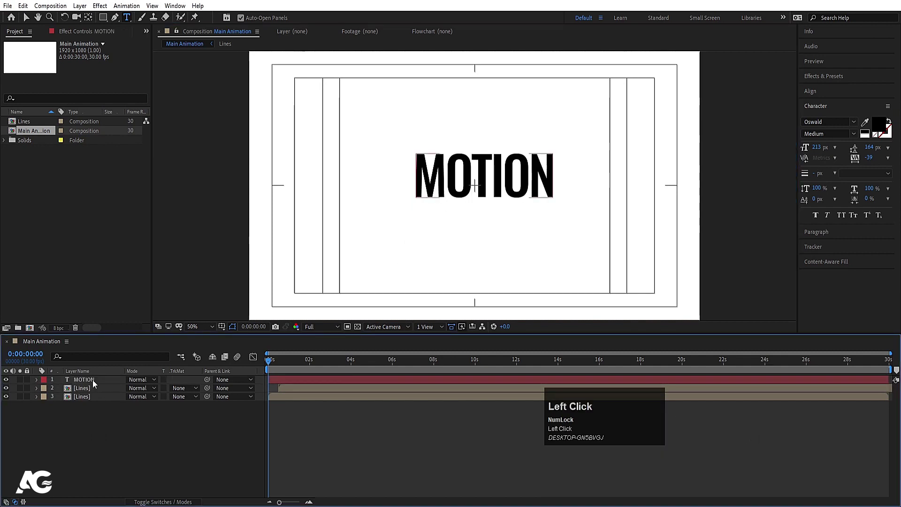
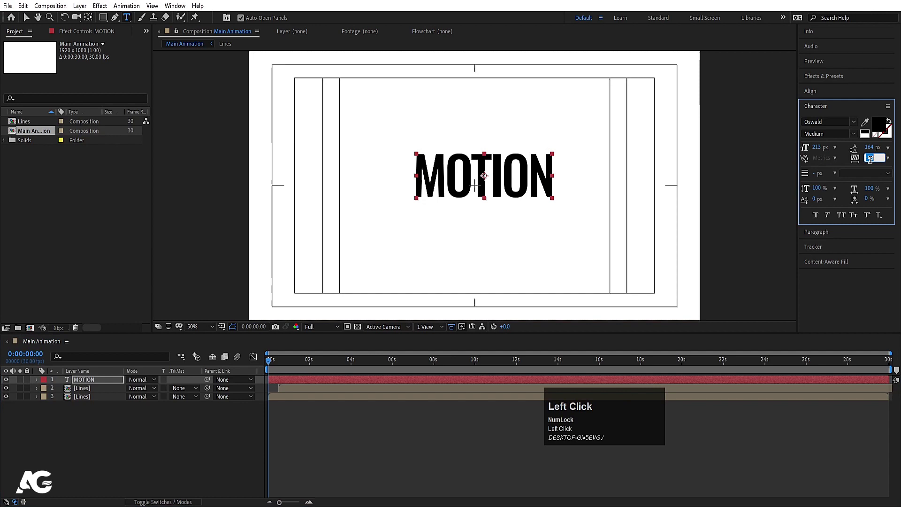
key("-")
key("Return")
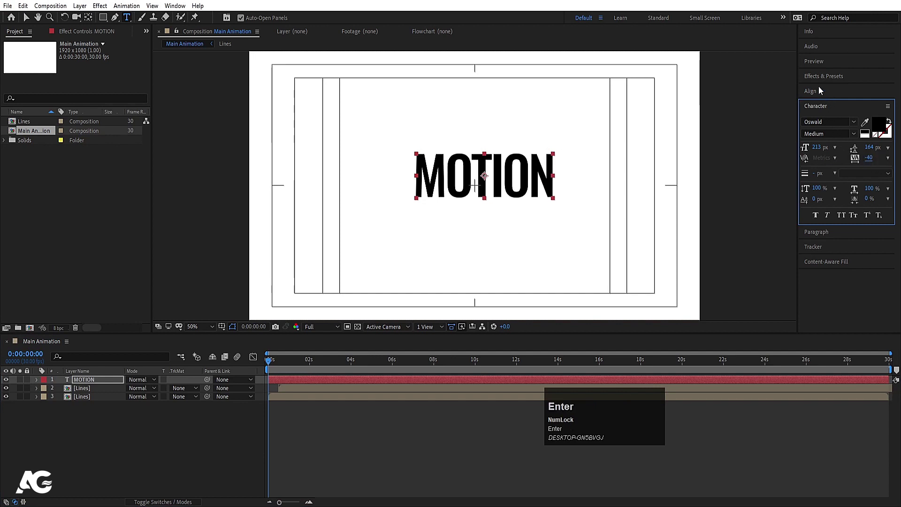
left_click_drag(818, 92, 110, 454)
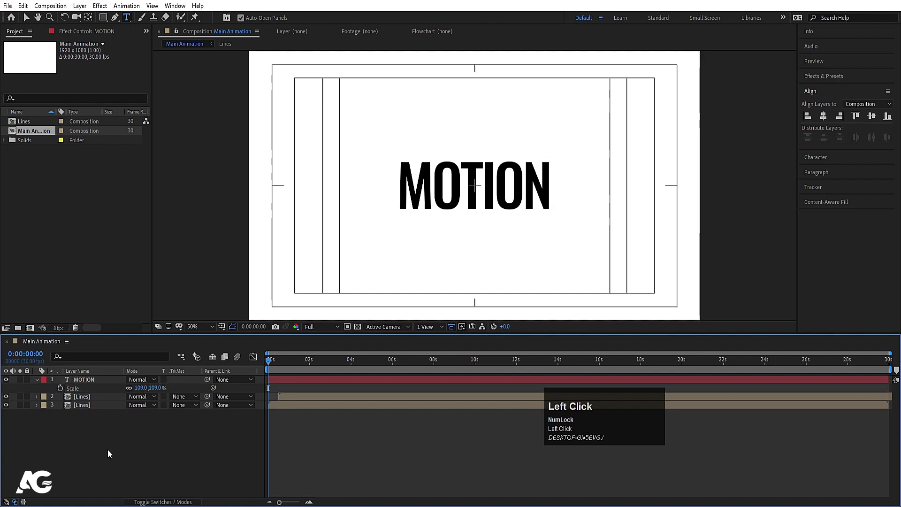
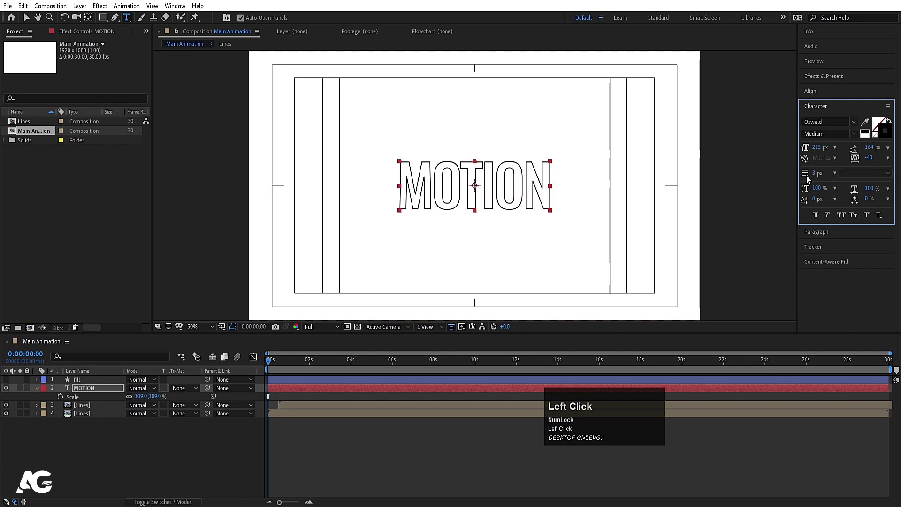
Step: Create shapes from the MOTION text and rename the outlines layer stroke
left_click(90, 392)
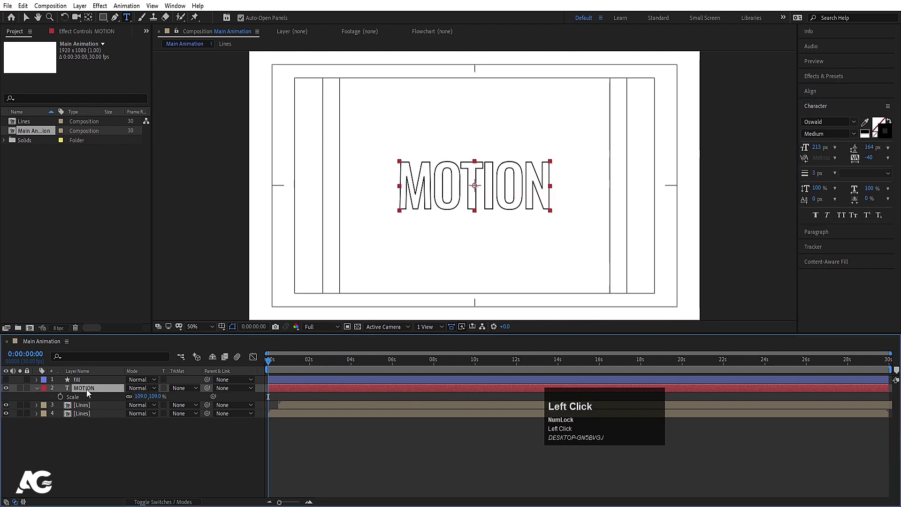
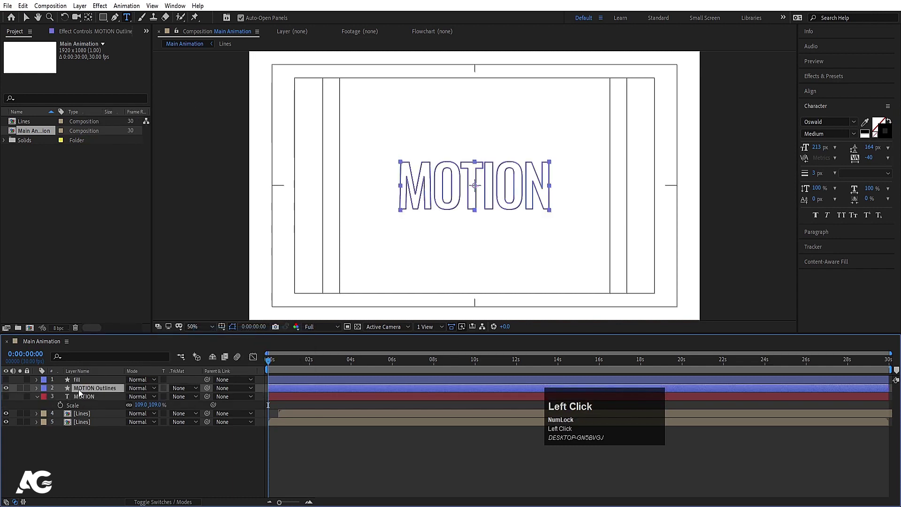
key("Return")
type("strp")
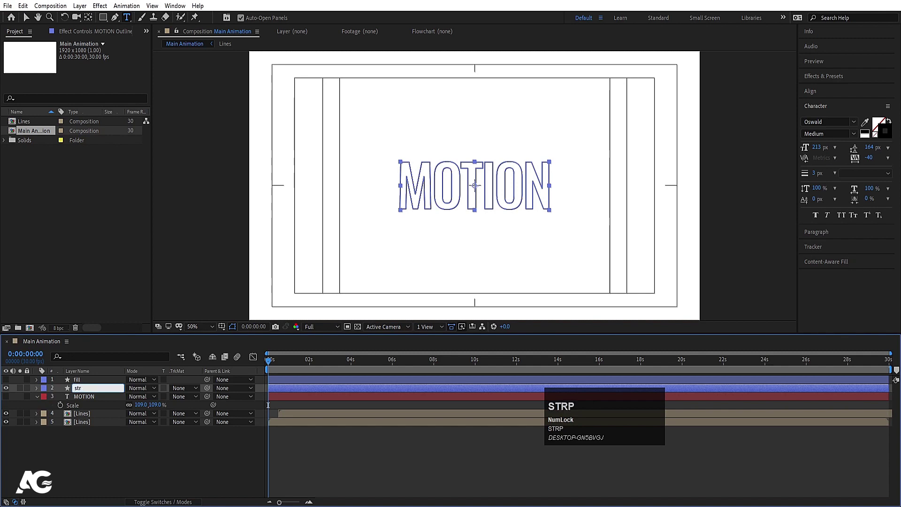
type("ke")
key("Return")
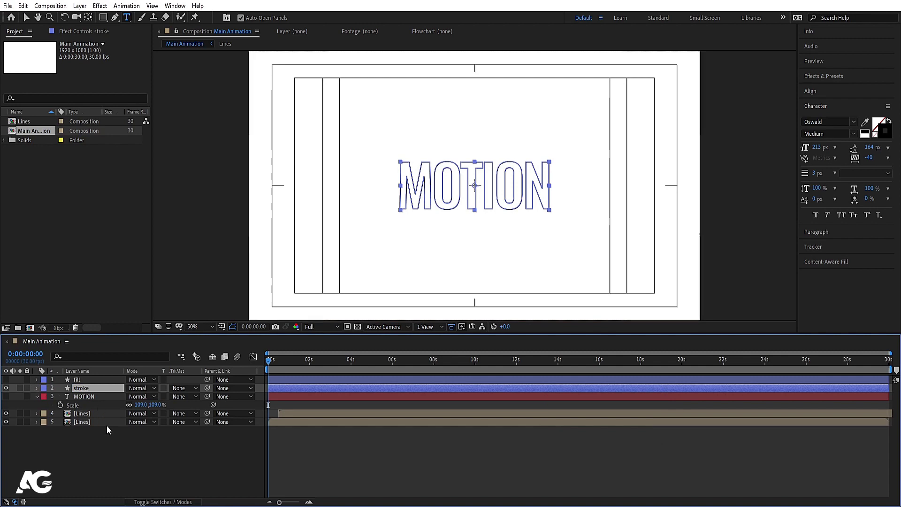
Step: Duplicate stroke as stroke 2 with a 10 px outline width
left_click(117, 452)
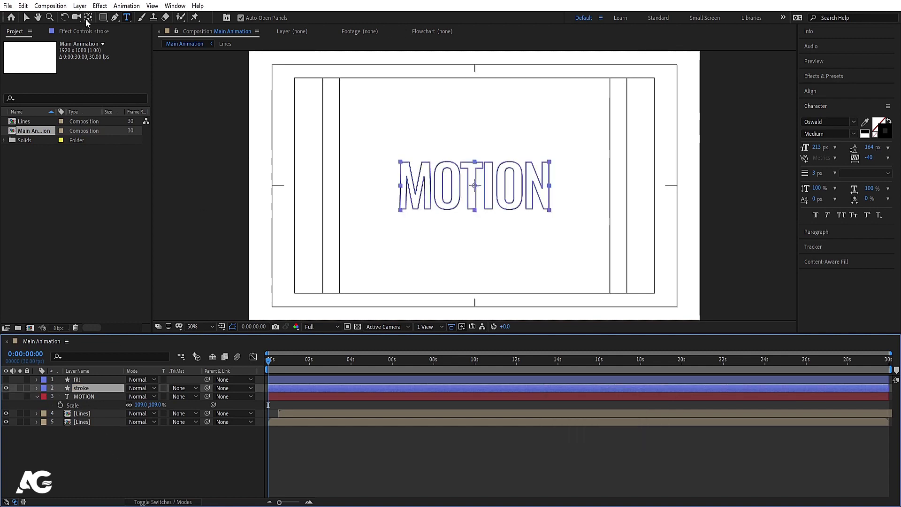
left_click(27, 17)
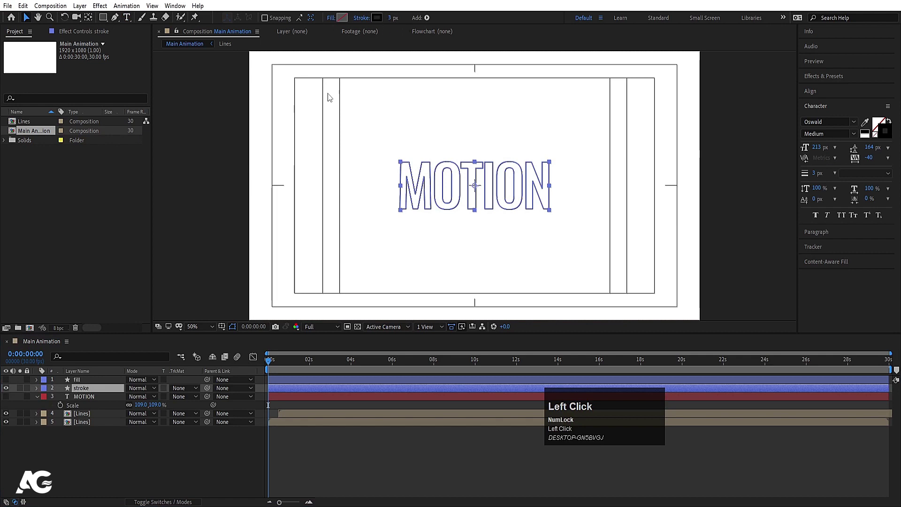
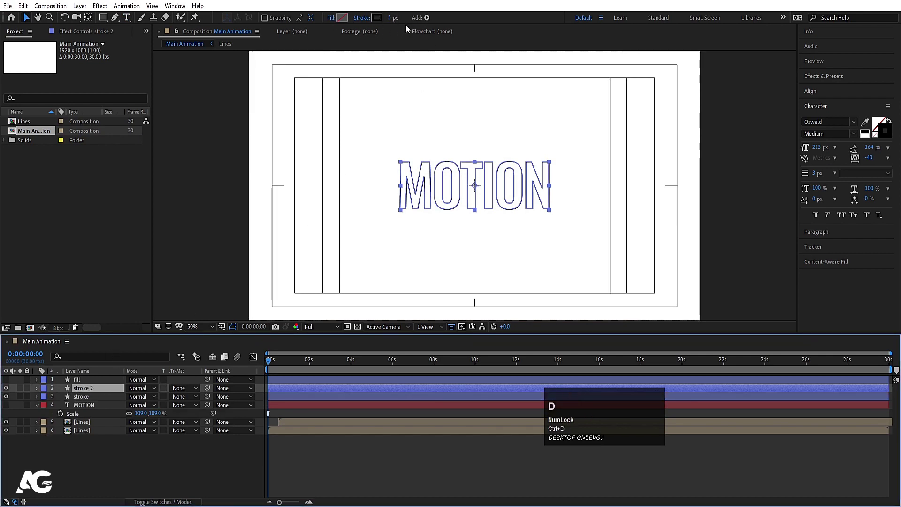
left_click(398, 21)
key("Return")
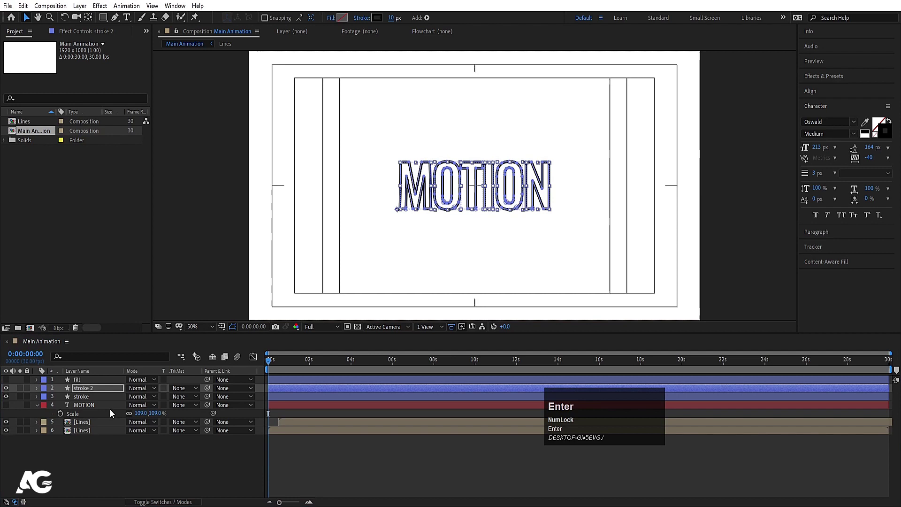
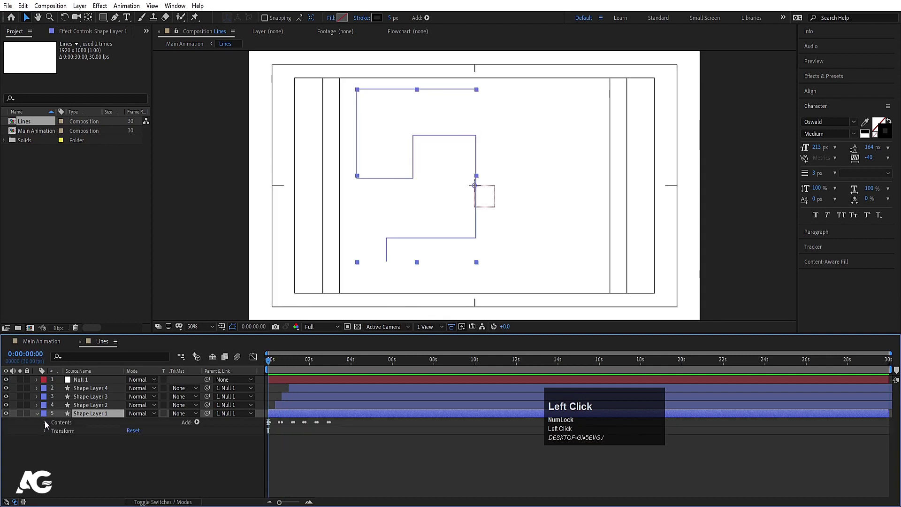
Step: Copy the line's Trim Paths keyframes and paste them onto stroke, stroke 2 and stroke 3
key("ctrl+c")
left_click(46, 344)
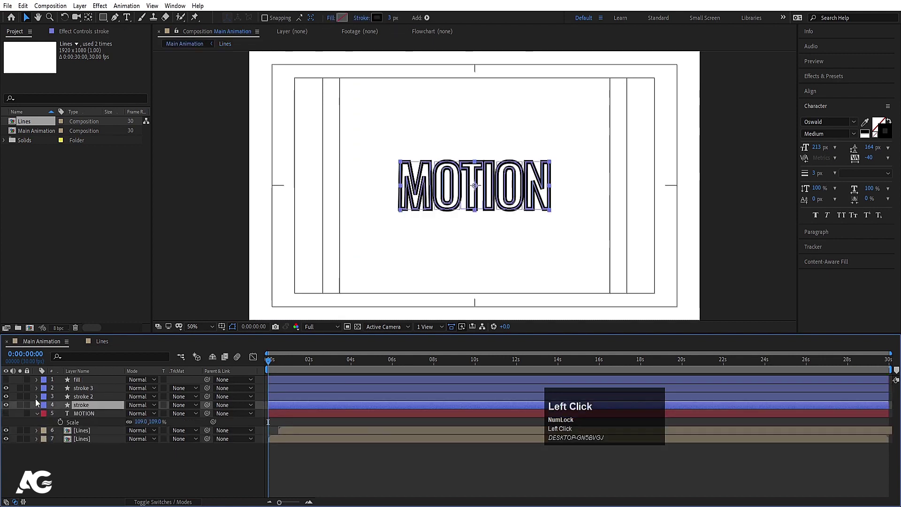
key("ctrl+v")
key("space")
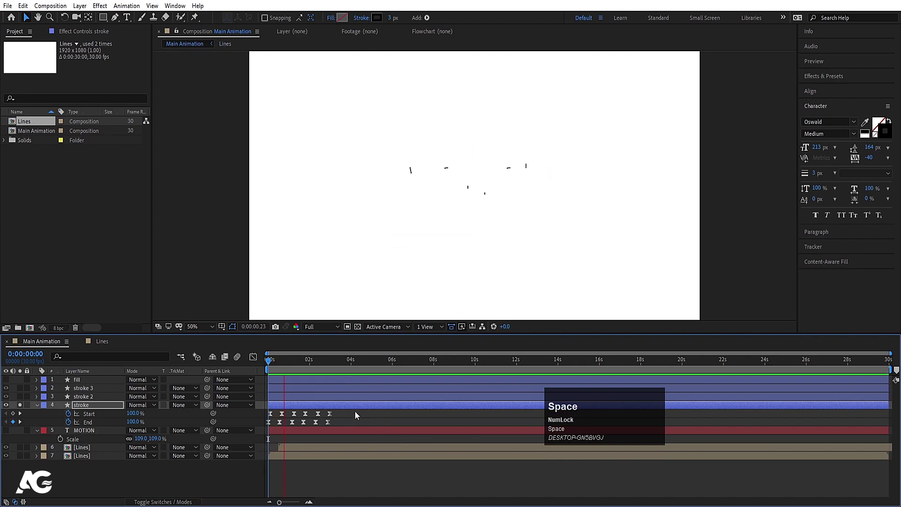
left_click(265, 367)
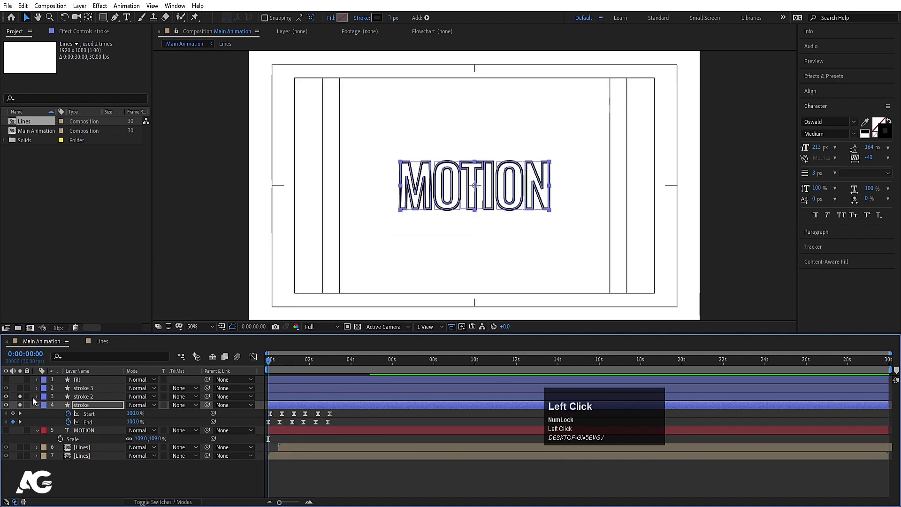
key("ctrl+v")
key("space")
left_click(100, 392)
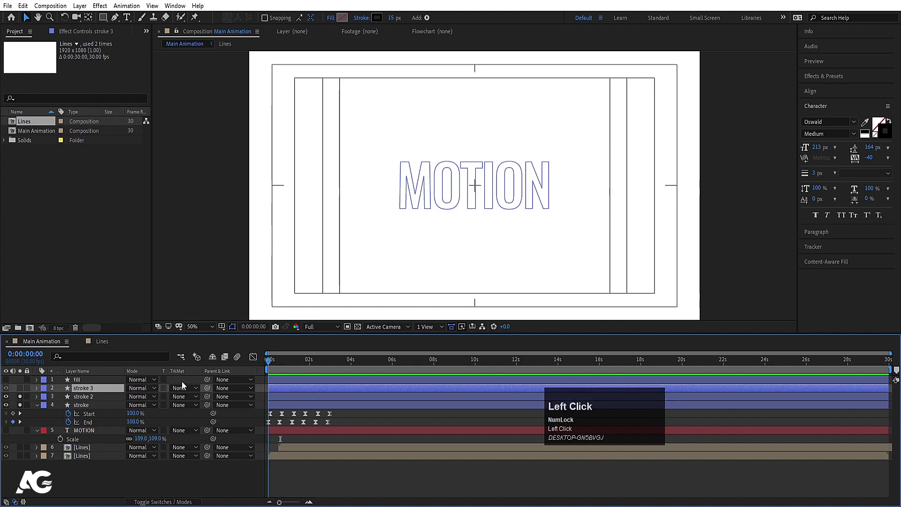
key("ctrl+v")
key("u")
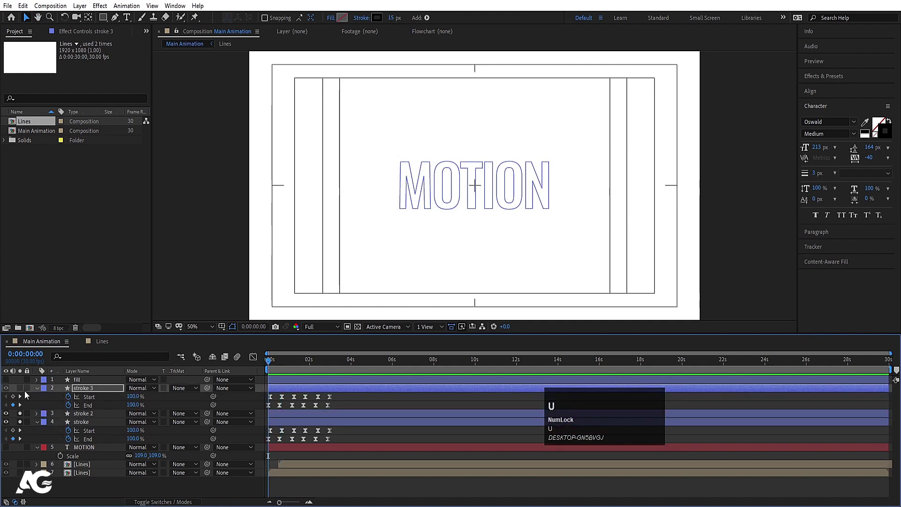
Step: Stagger the stroke layers' in-points from frame 10 onward, preview, and select all three strokes
left_click(22, 393)
key("=")
type("==")
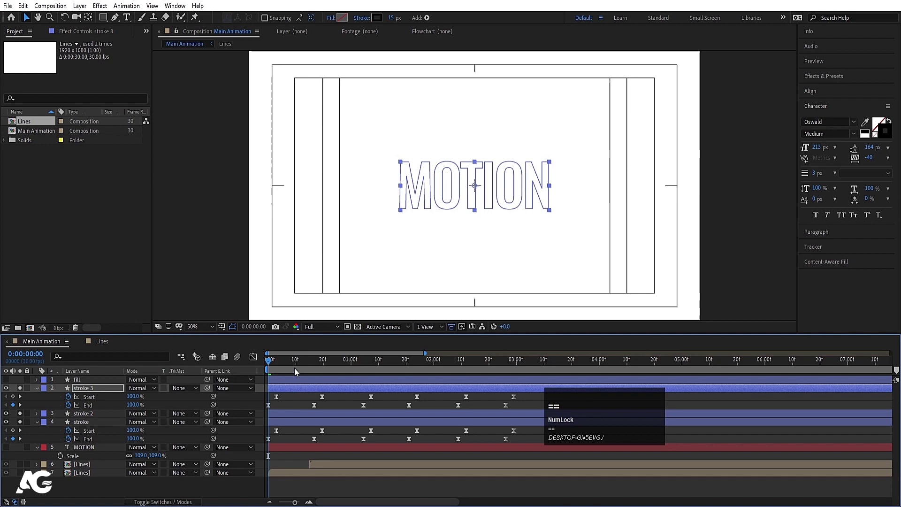
left_click(299, 365)
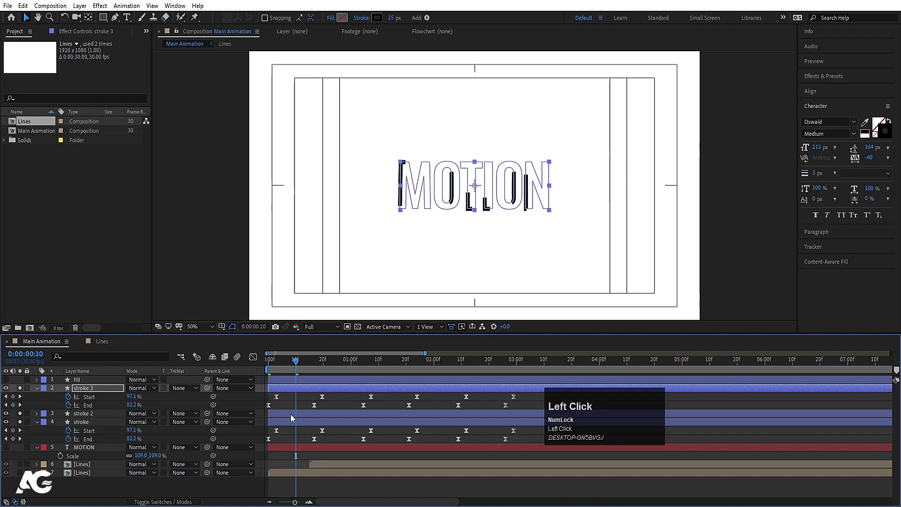
key("[")
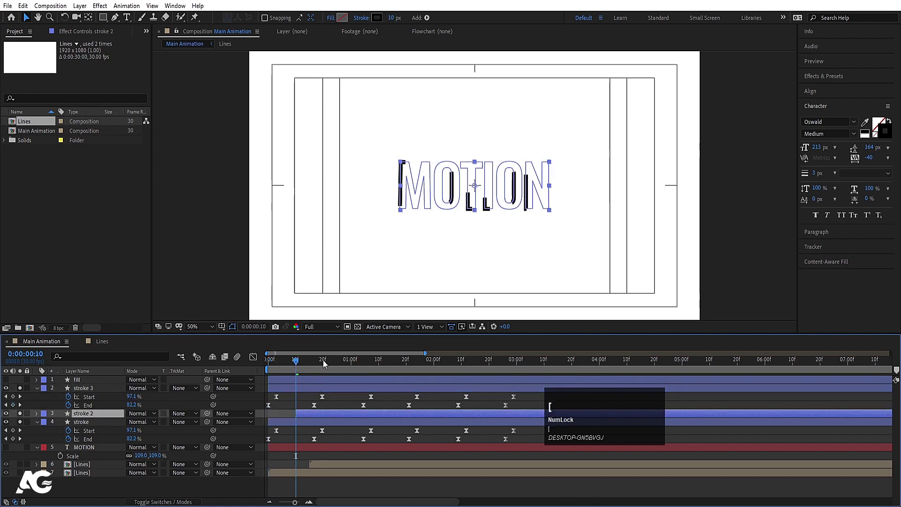
left_click(325, 364)
key("[")
key("space")
key("space")
left_click(281, 403)
key("u")
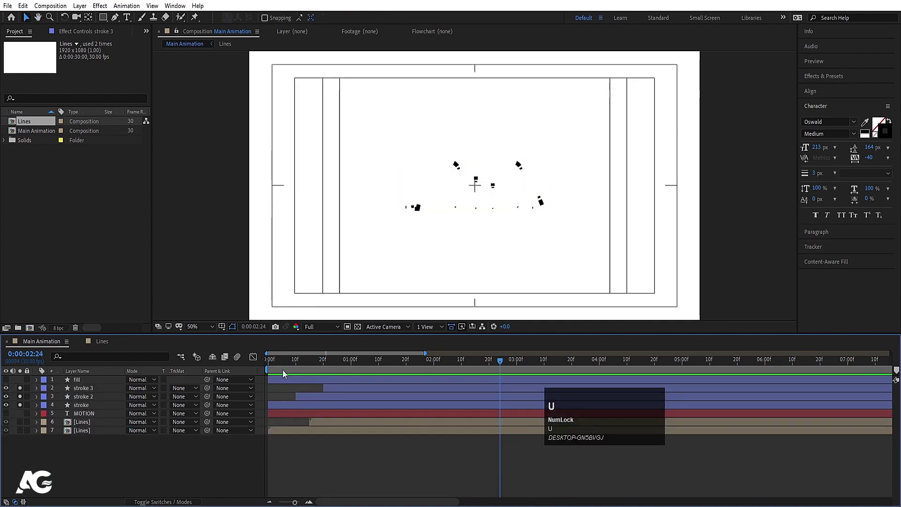
left_click_drag(283, 359, 27, 407)
left_click(23, 390)
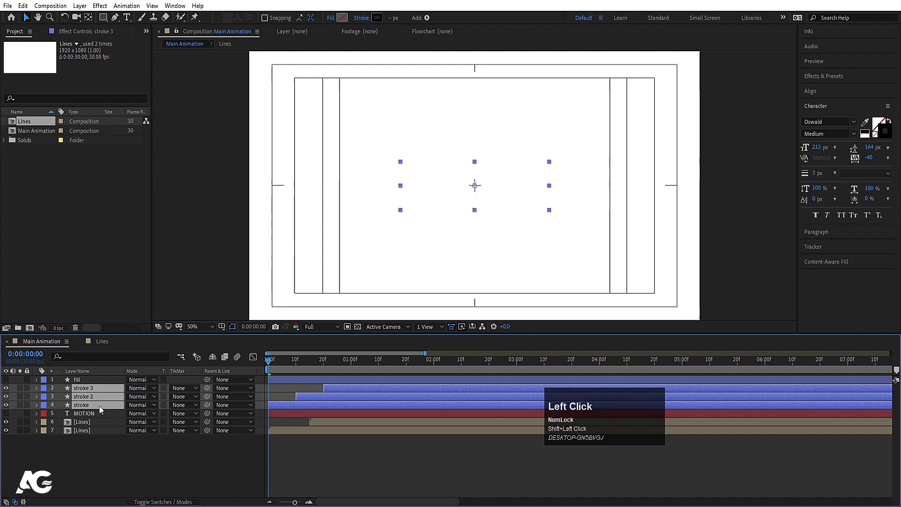
Step: Precompose the three stroke layers as Text Stroke
key("ctrl+shift+c")
type("ext")
key("space")
type("troke")
key("Return")
key("space")
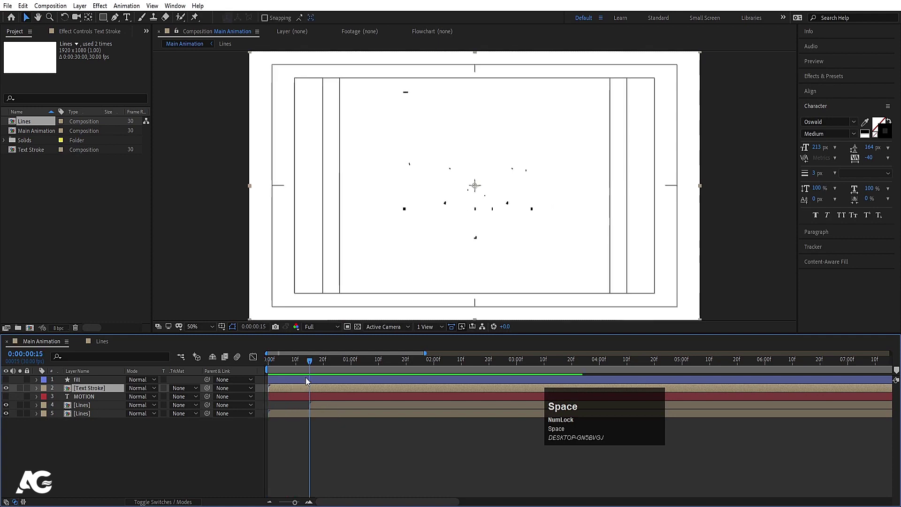
Step: Duplicate Text Stroke with a later in-point, preview, and show the solid MOTION fill layer
left_click_drag(313, 365, 322, 389)
key("ctrl+d")
key("[")
key("space")
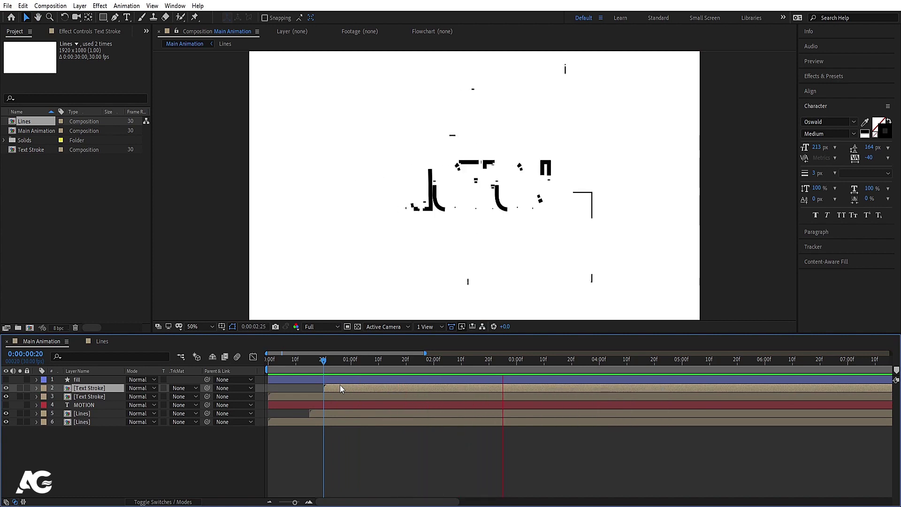
key("space")
left_click(302, 366)
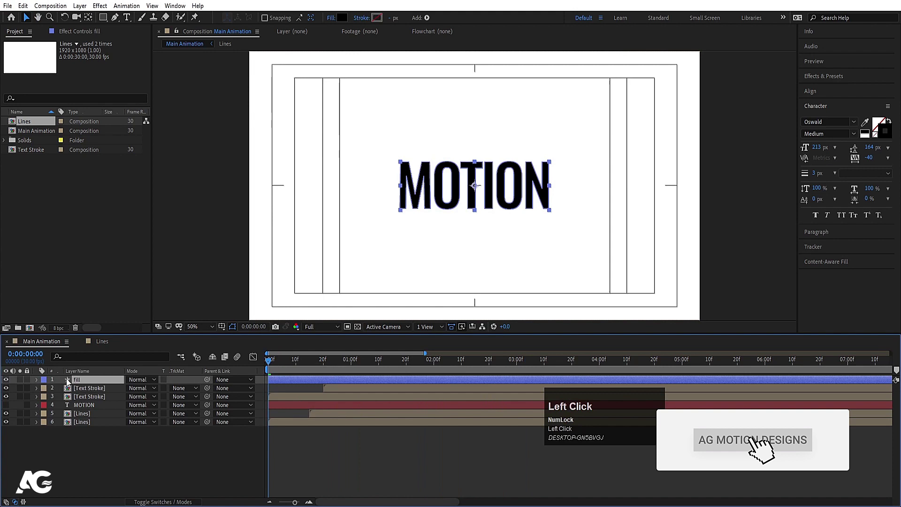
Step: Copy the trim-path Start and End keyframes onto the fill shape layer
left_click(108, 343)
key("ctrl+c")
left_click(59, 343)
key("ctrl+v")
key("u")
left_click(111, 384)
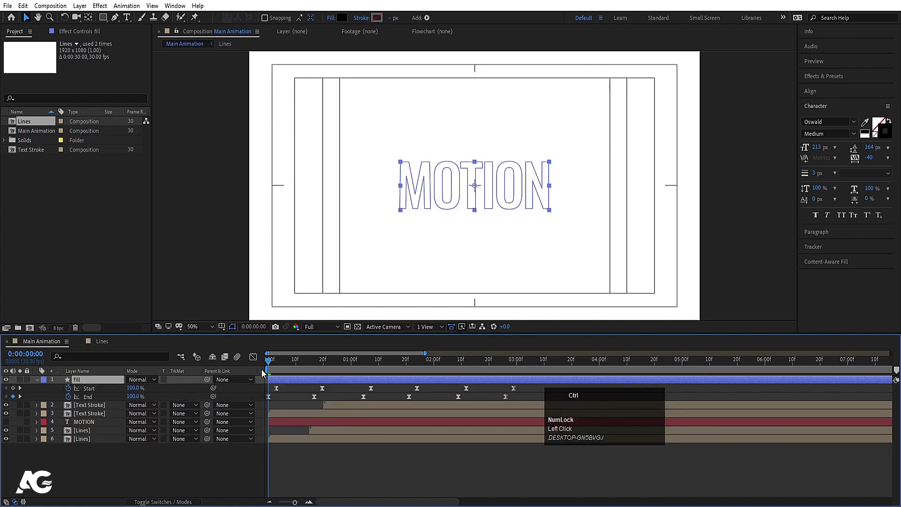
Step: Duplicate fill as Fill 2 starting later, preview the traced MOTION strokes, and collapse the layers
key("ctrl+d")
double_click(299, 364)
key("[")
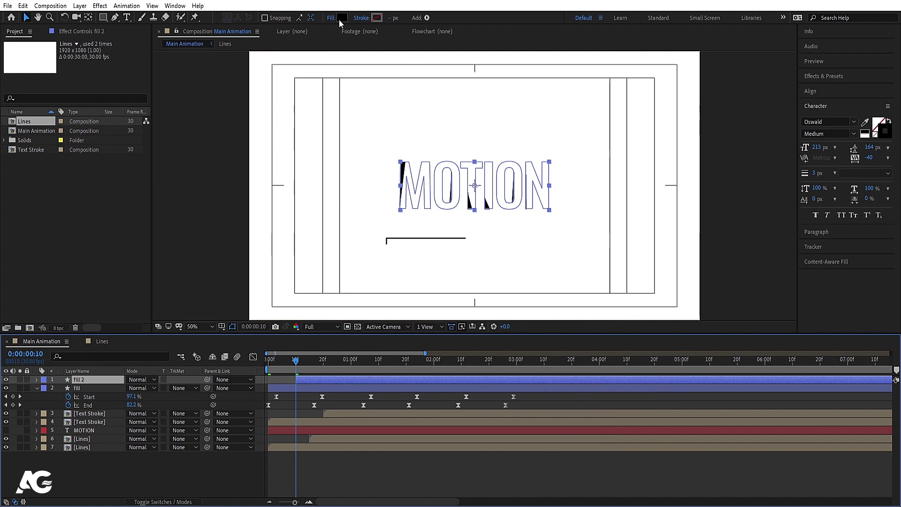
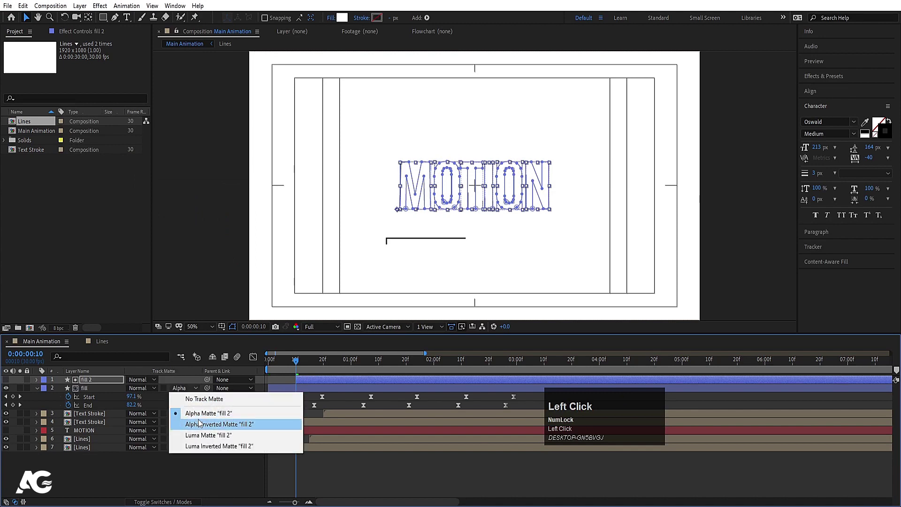
key("space")
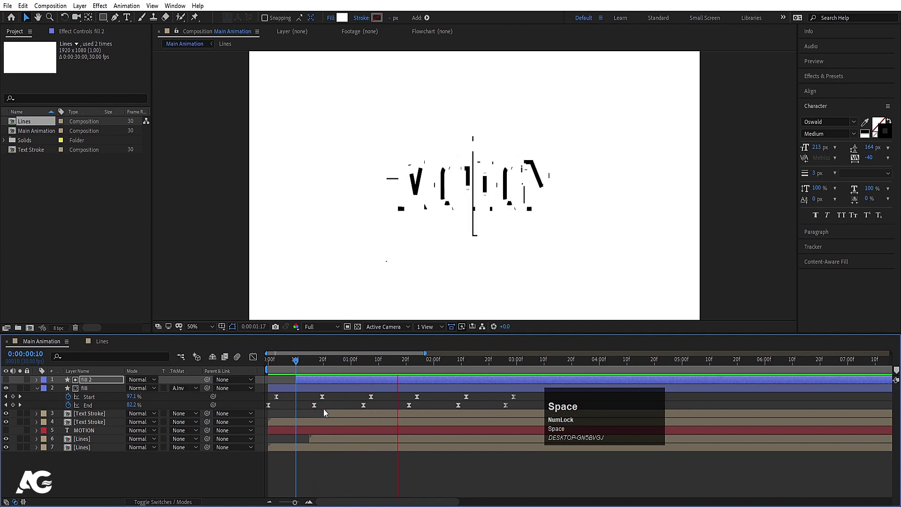
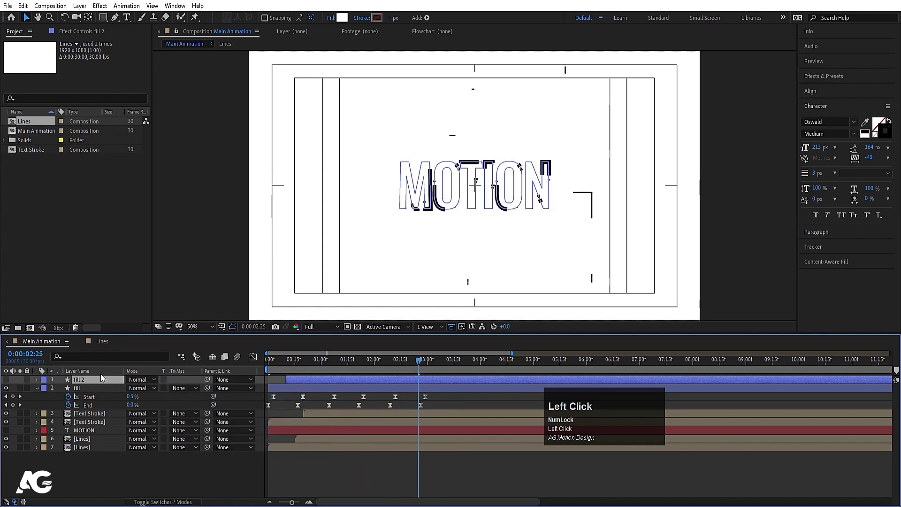
left_click(8, 385)
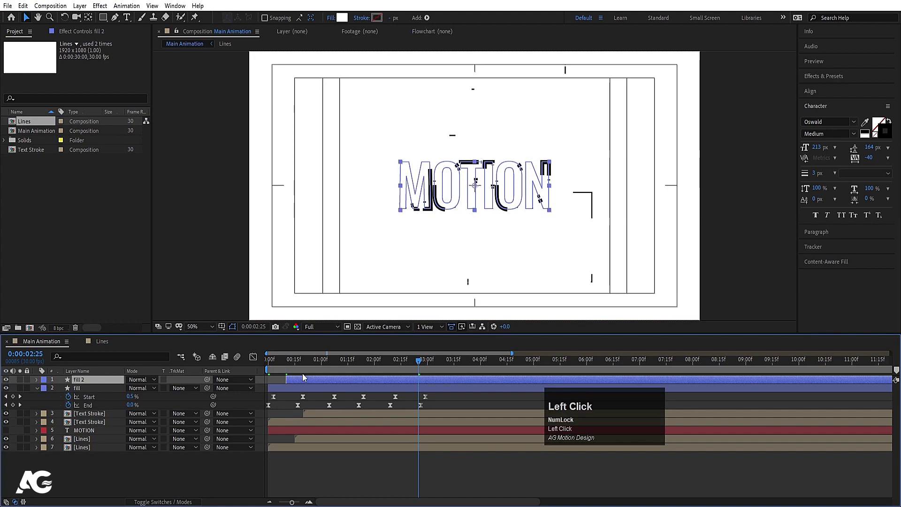
key("space")
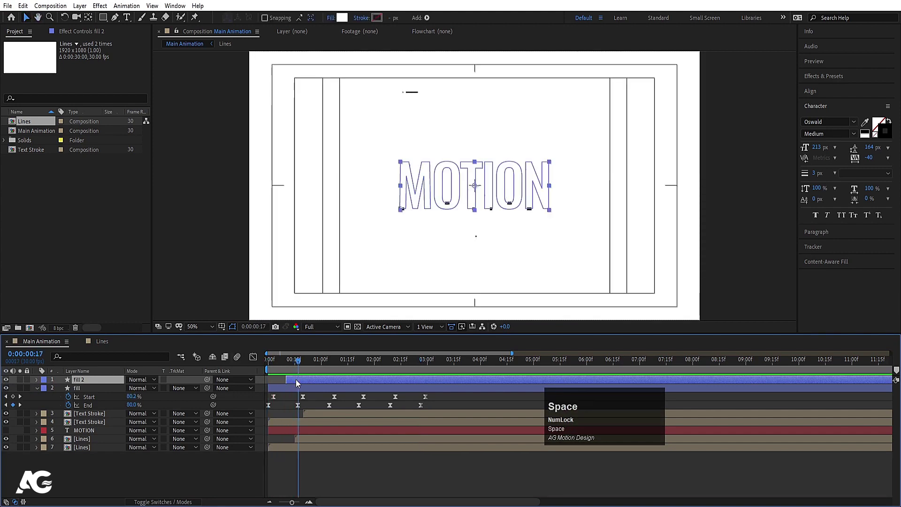
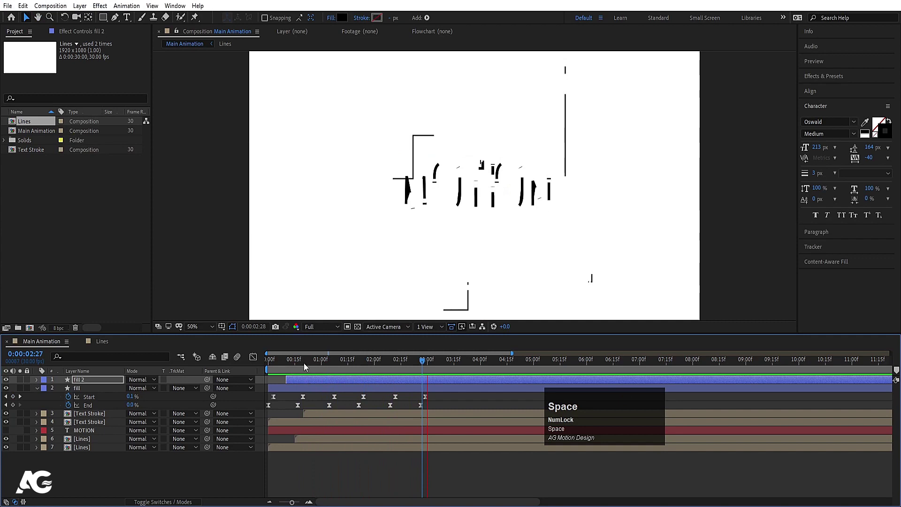
left_click(300, 385)
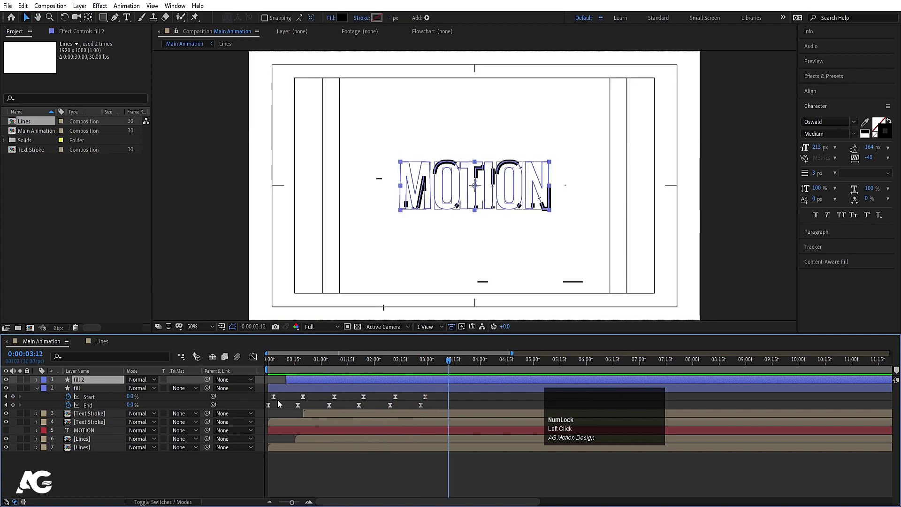
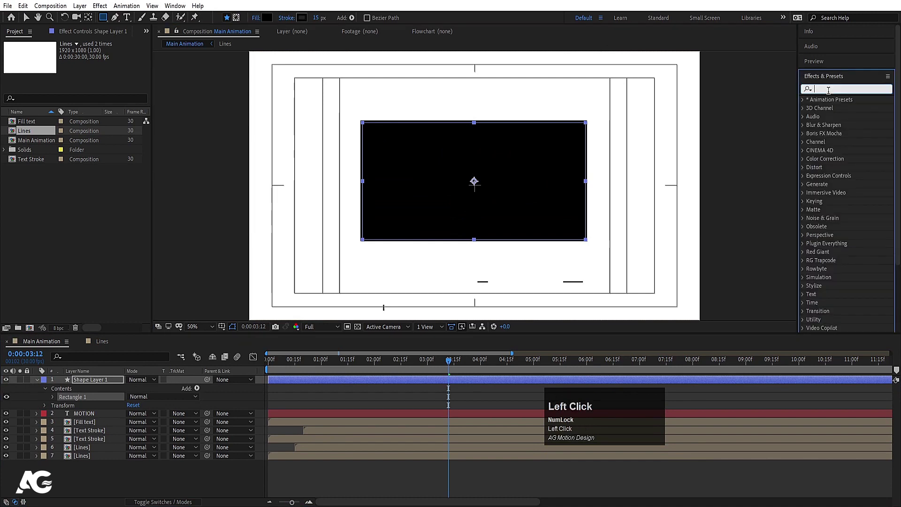
Step: Apply Turbulent Displace to the black rectangle matte, keyframe its Position, and preview the torn MOTION
type("tur")
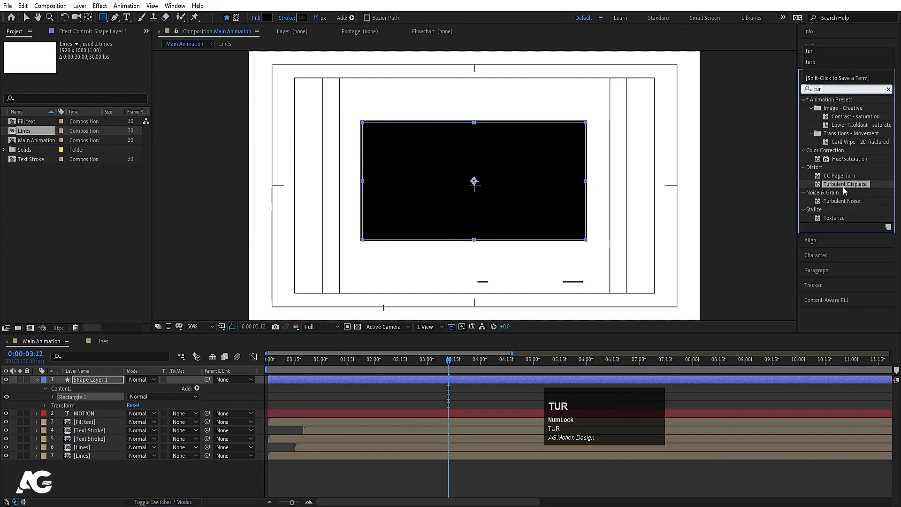
left_click_drag(846, 190, 104, 382)
key("p")
left_click(62, 393)
key("space")
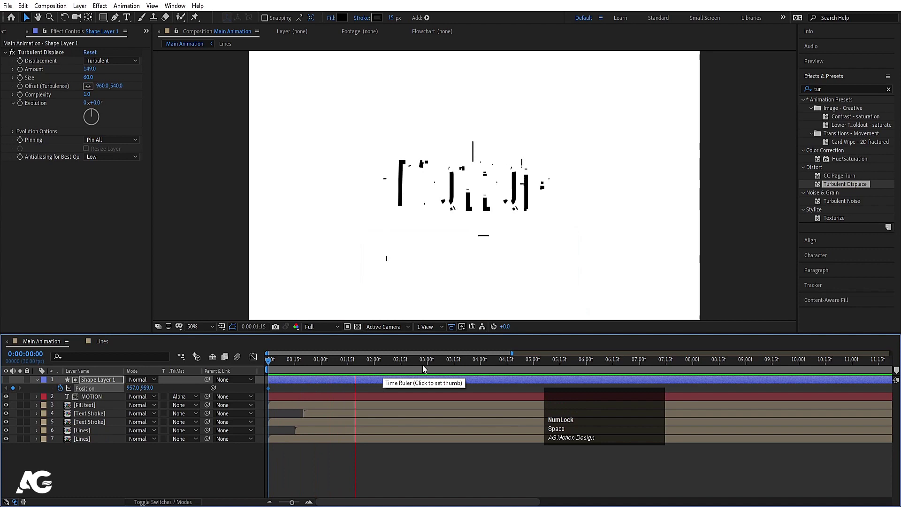
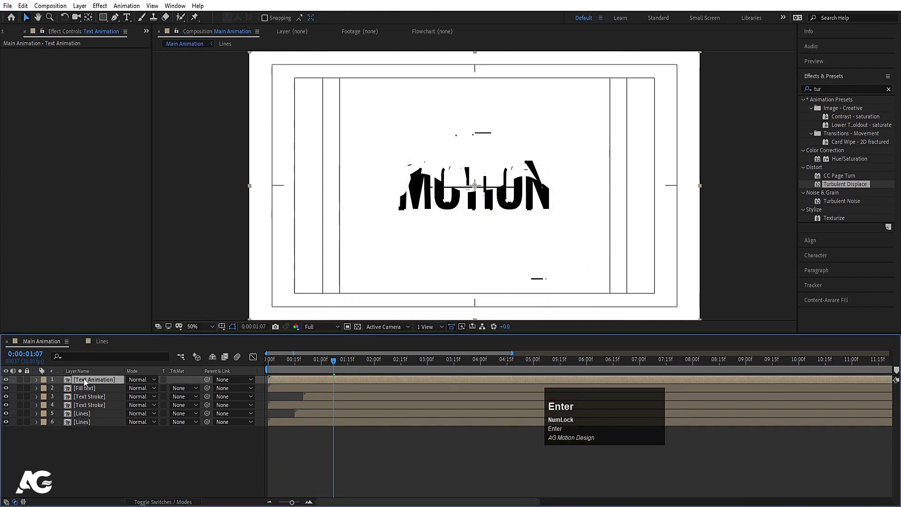
Step: Duplicate Text Animation into five copies with opacities stepping down from 100% to 5%
left_click(86, 383)
key("ctrl+d")
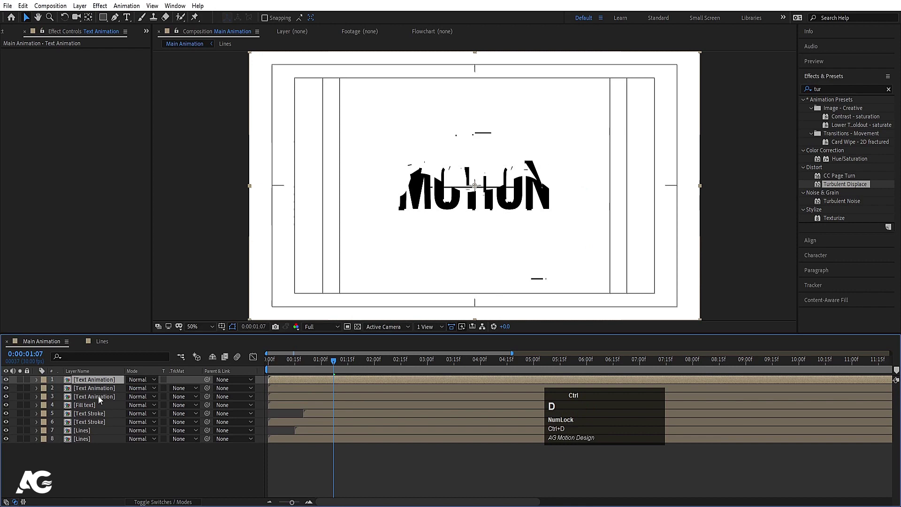
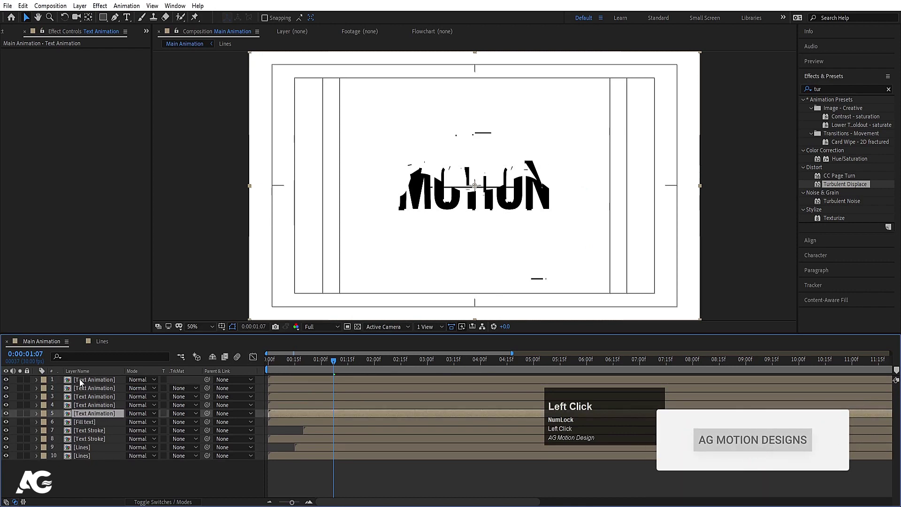
key("shift+Num_Lock")
left_click(103, 390)
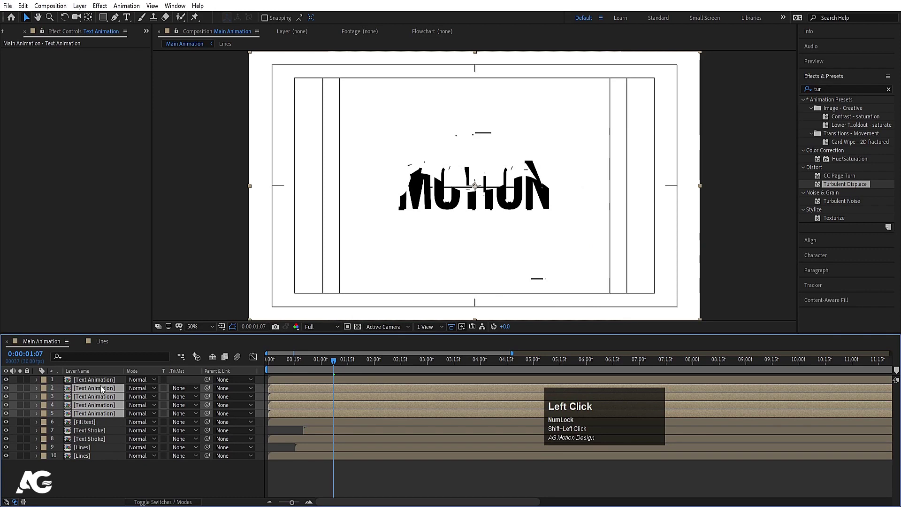
key("t")
left_click_drag(288, 366, 281, 455)
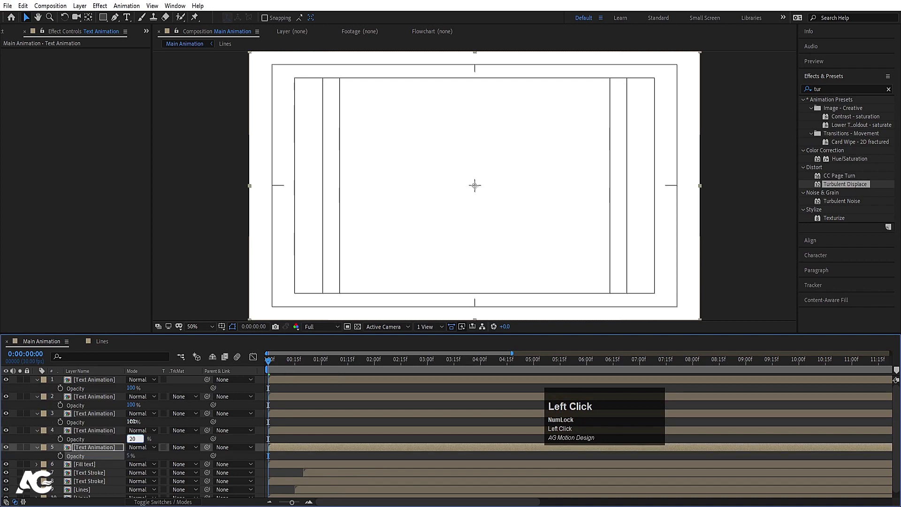
key("Return")
key("=")
Step: Stagger the faded copies ten frames apart so each starts later, and preview
left_click_drag(304, 368, 105, 437)
key("[")
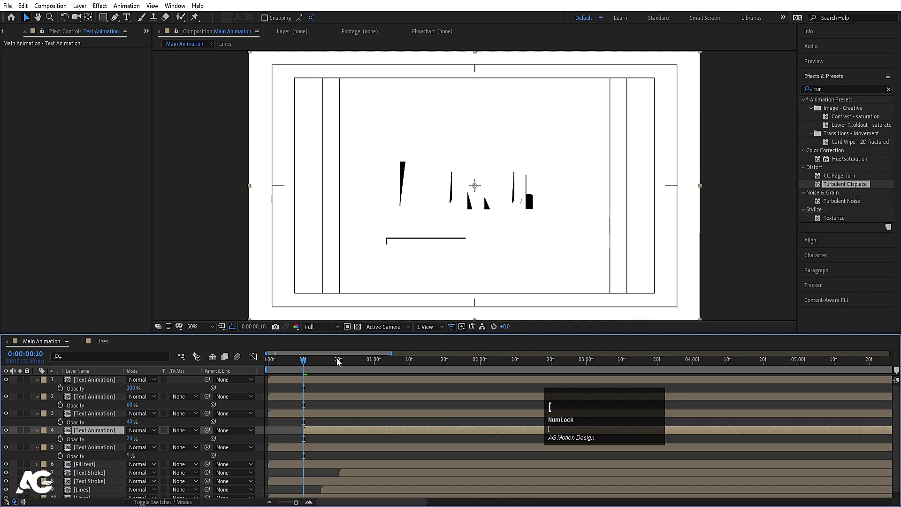
left_click(341, 366)
key("[")
left_click(377, 367)
key("[")
left_click(414, 366)
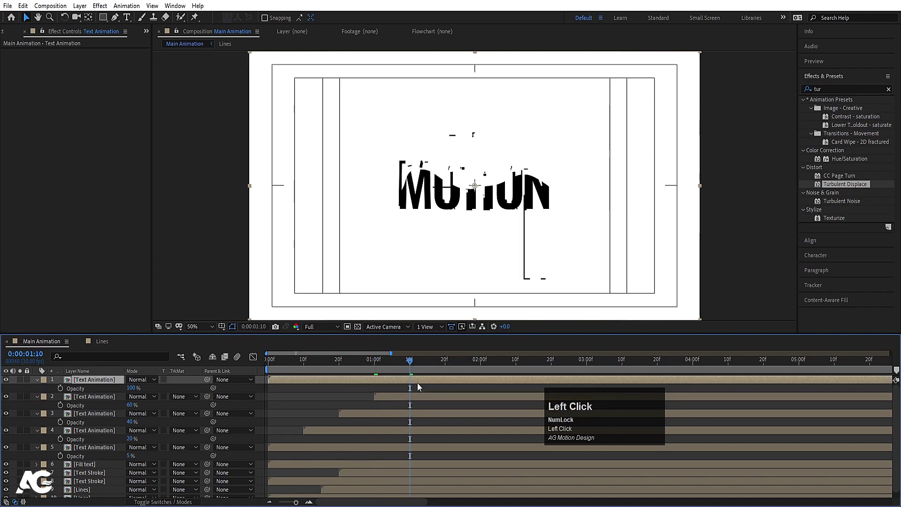
key("[")
key("space")
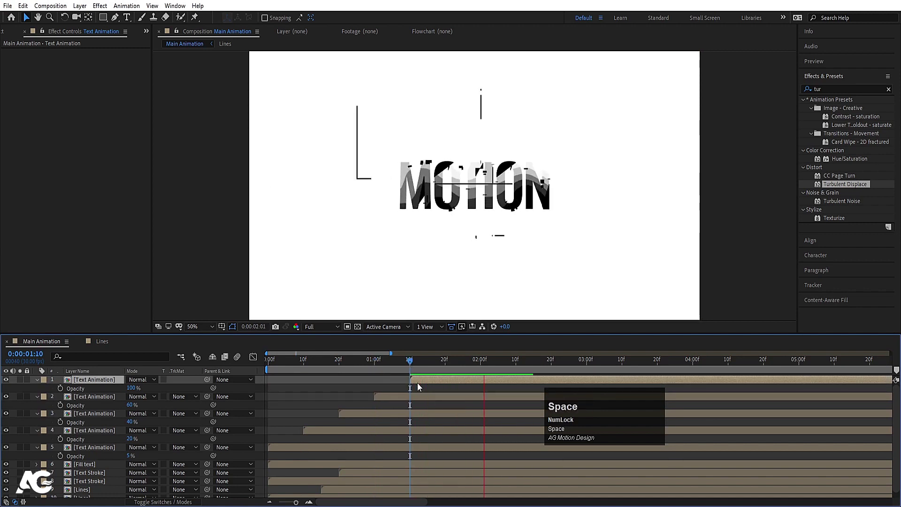
Step: Precompose the five copies as 'All text animation'
left_click_drag(415, 365, 109, 452)
key("ctrl+shift+c")
type("ll")
key("space")
type("text")
key("space")
type("animation")
key("Return")
key("space")
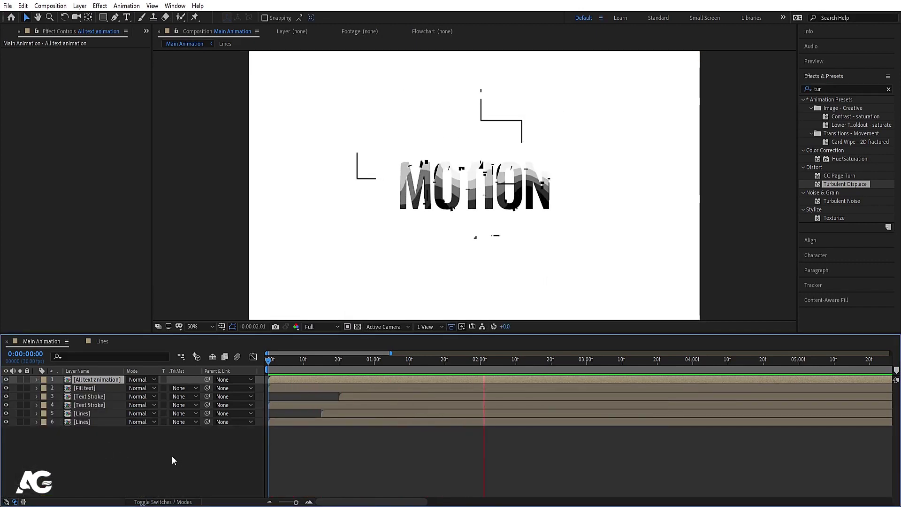
Step: Precompose every layer in the composition into one 'Animation' precomp
key("space")
left_click(161, 458)
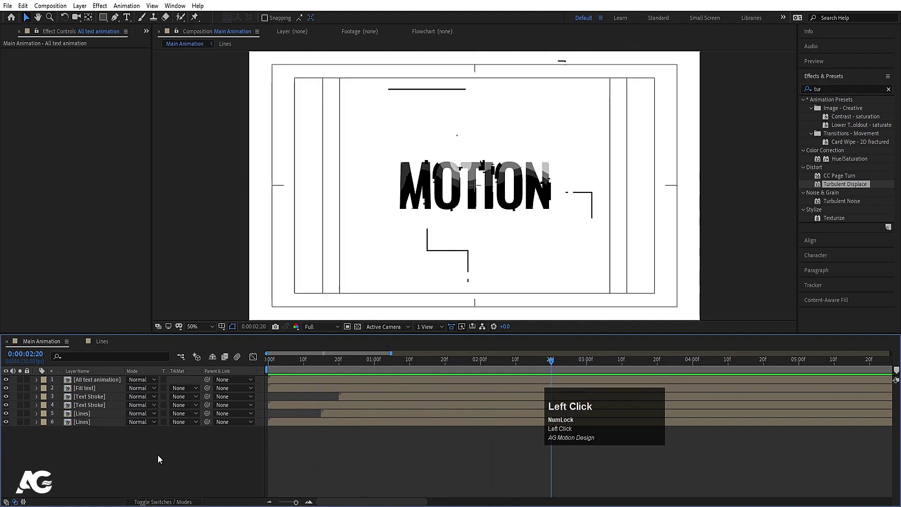
key("ctrl+a")
left_click(146, 458)
key("ctrl+a")
key("ctrl+shift+c")
type("nimation")
key("Return")
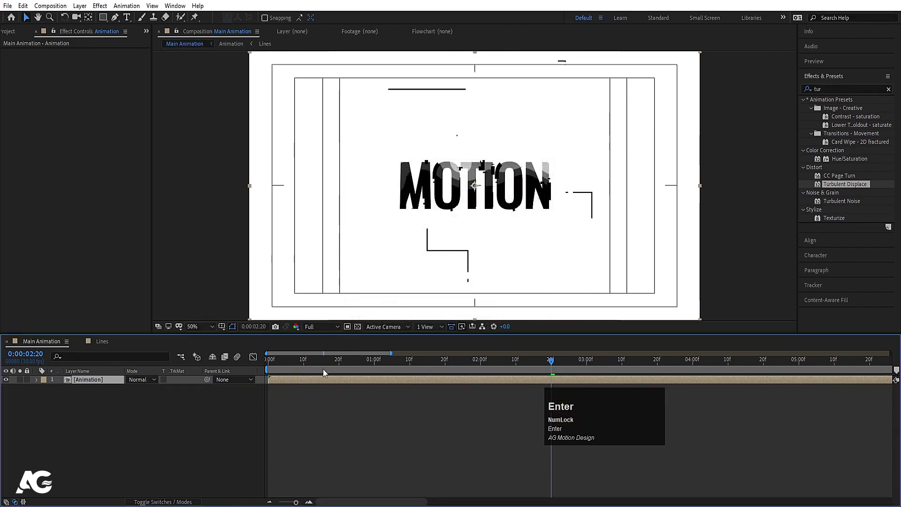
Step: Duplicate Animation into four copies and apply a colored Fill effect to a copy
left_click(109, 381)
key("ctrl+d")
key("ctrl+d")
left_click(105, 409)
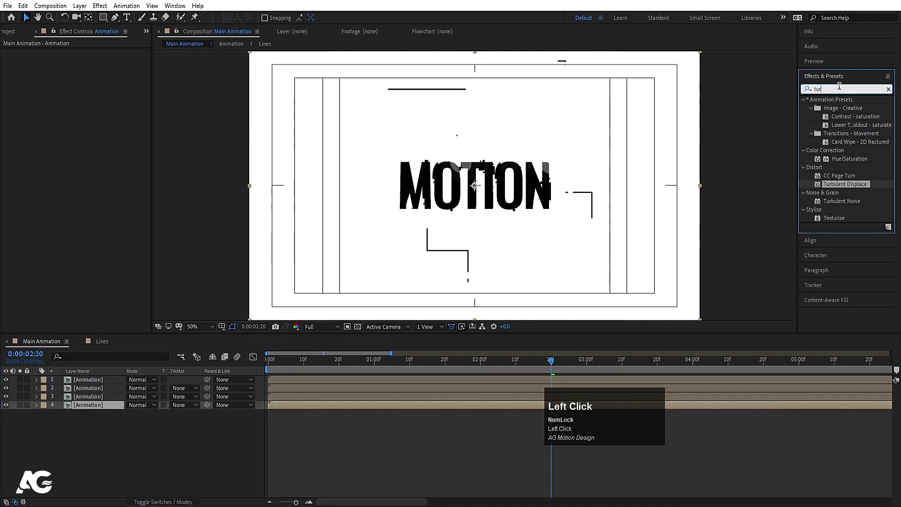
key("ctrl+a")
type("fill")
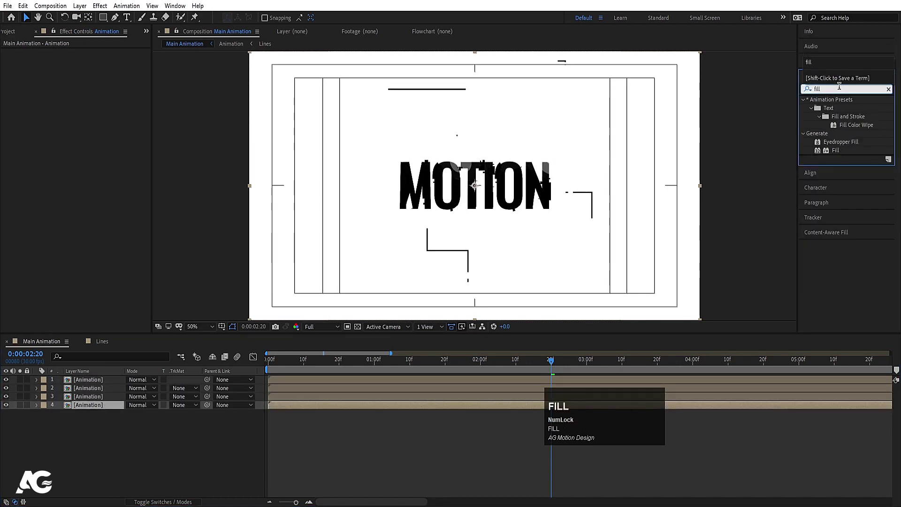
left_click_drag(832, 153, 280, 357)
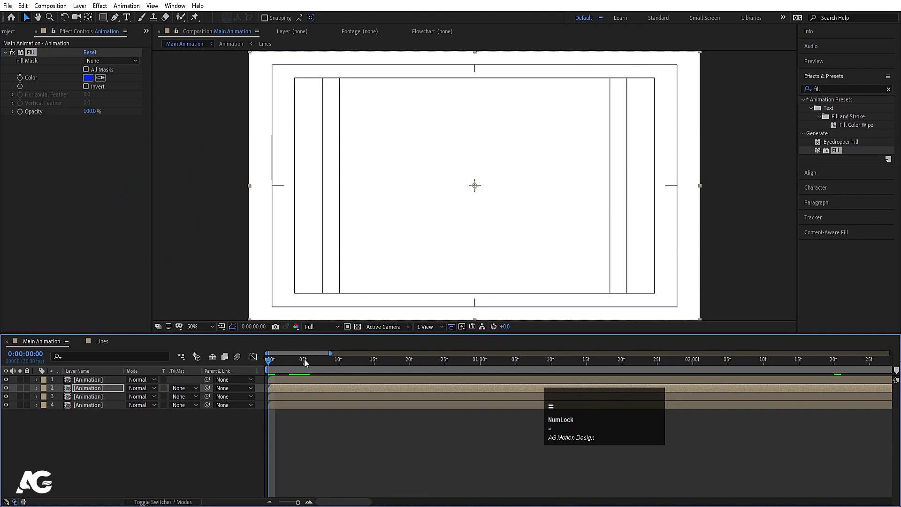
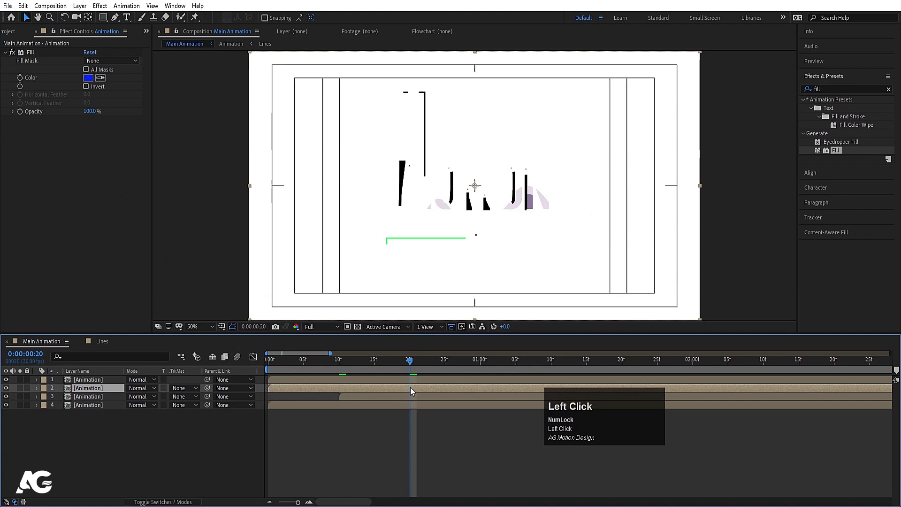
Step: Stagger the Animation copies in time to create colored echoes and preview
key("[")
left_click(484, 362)
key("[")
key("space")
key("-")
type("--")
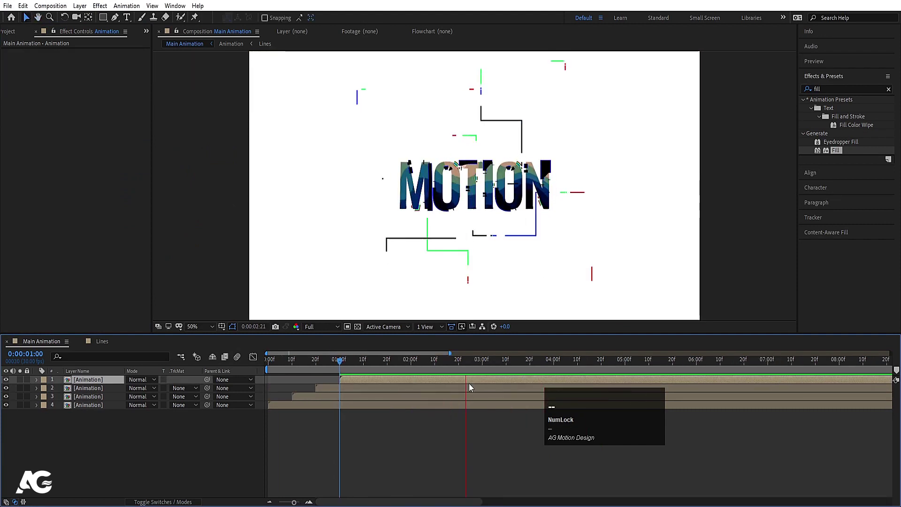
key("space")
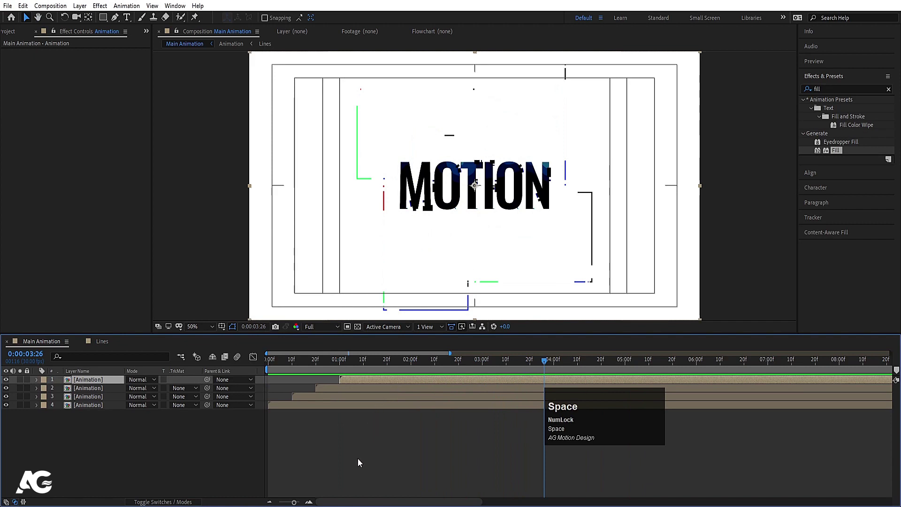
key("space")
Step: Add a white solid below the Animation layers as the background and preview
left_click(220, 460)
key("ctrl+y")
key("Return")
left_click(113, 383)
key("space")
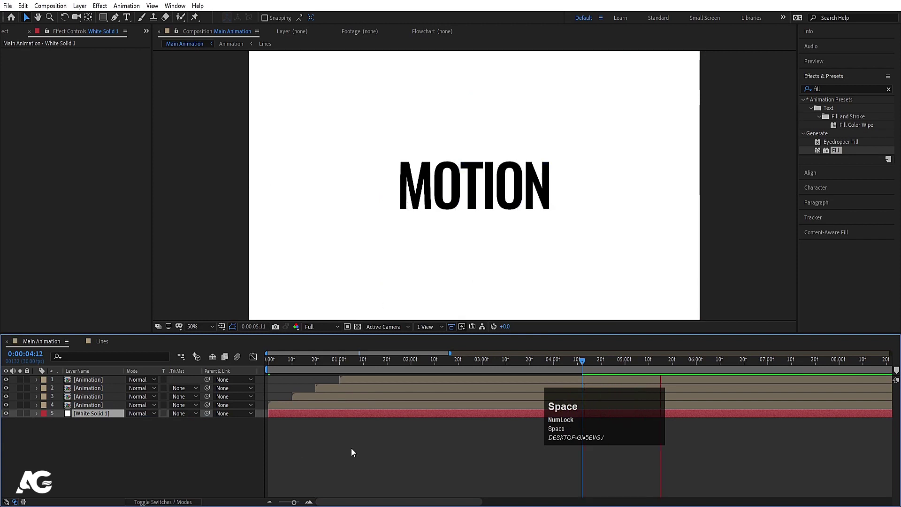
Step: Create a Null Object in the composition above the Animation layers
key("n")
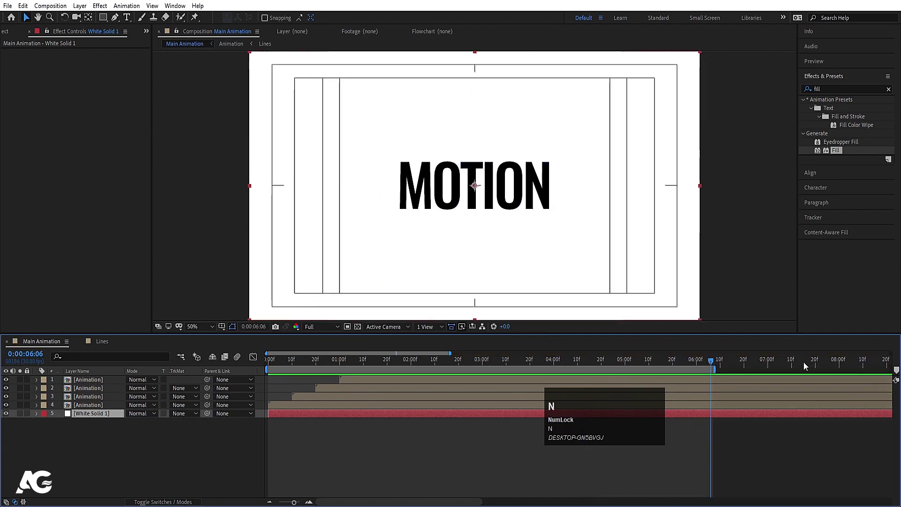
left_click(769, 366)
key("n")
left_click(131, 458)
right_click(130, 457)
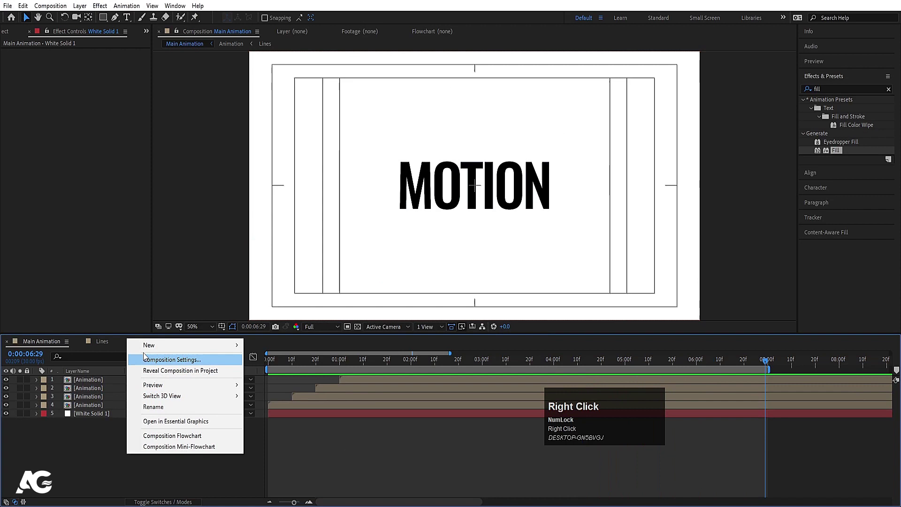
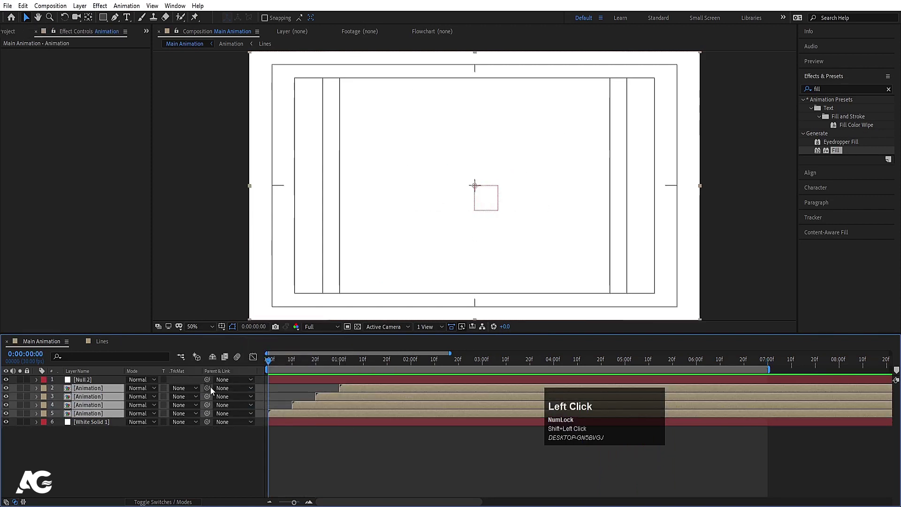
Step: Parent the four Animation layers to Null 2, keyframe its Scale, and preview the finished title
key("s")
left_click(113, 383)
key("s")
left_click(61, 394)
key("space")
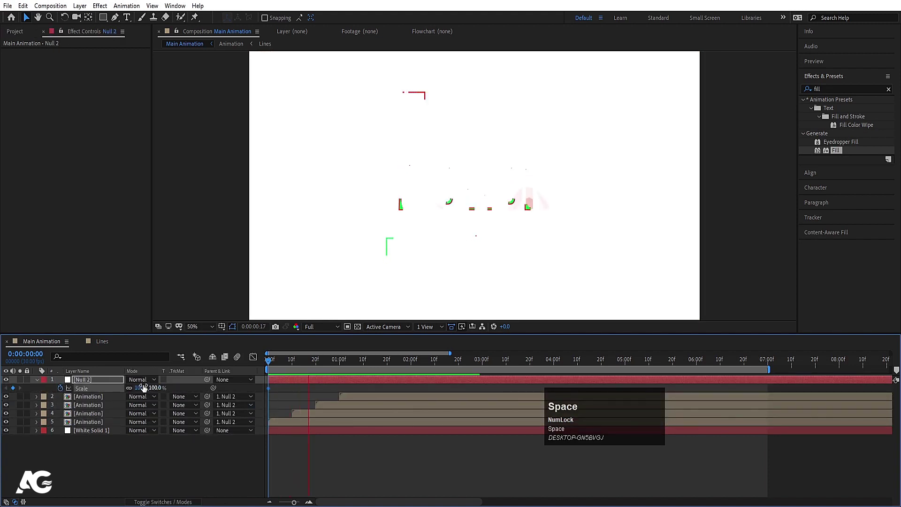
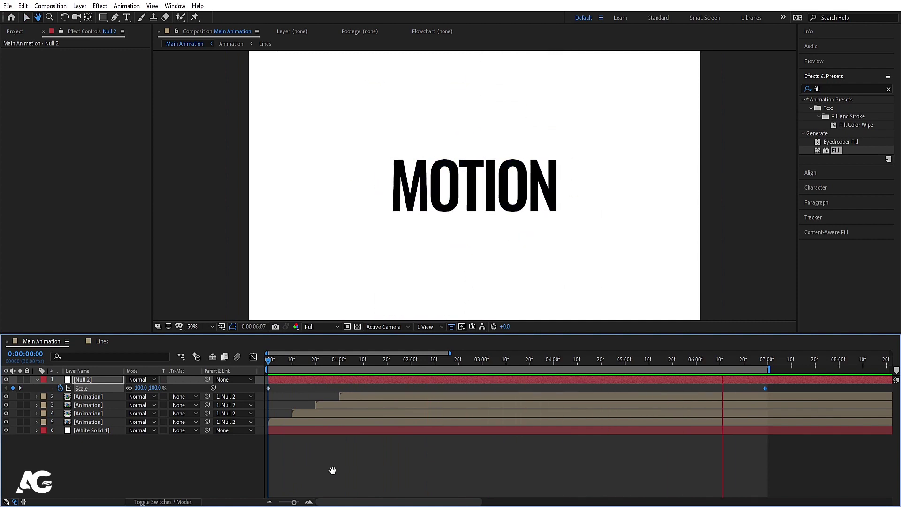
key("space")
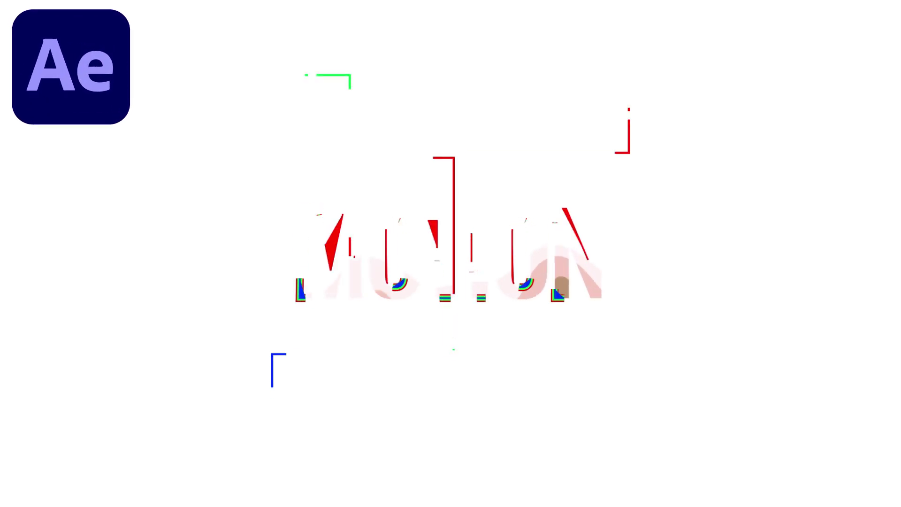